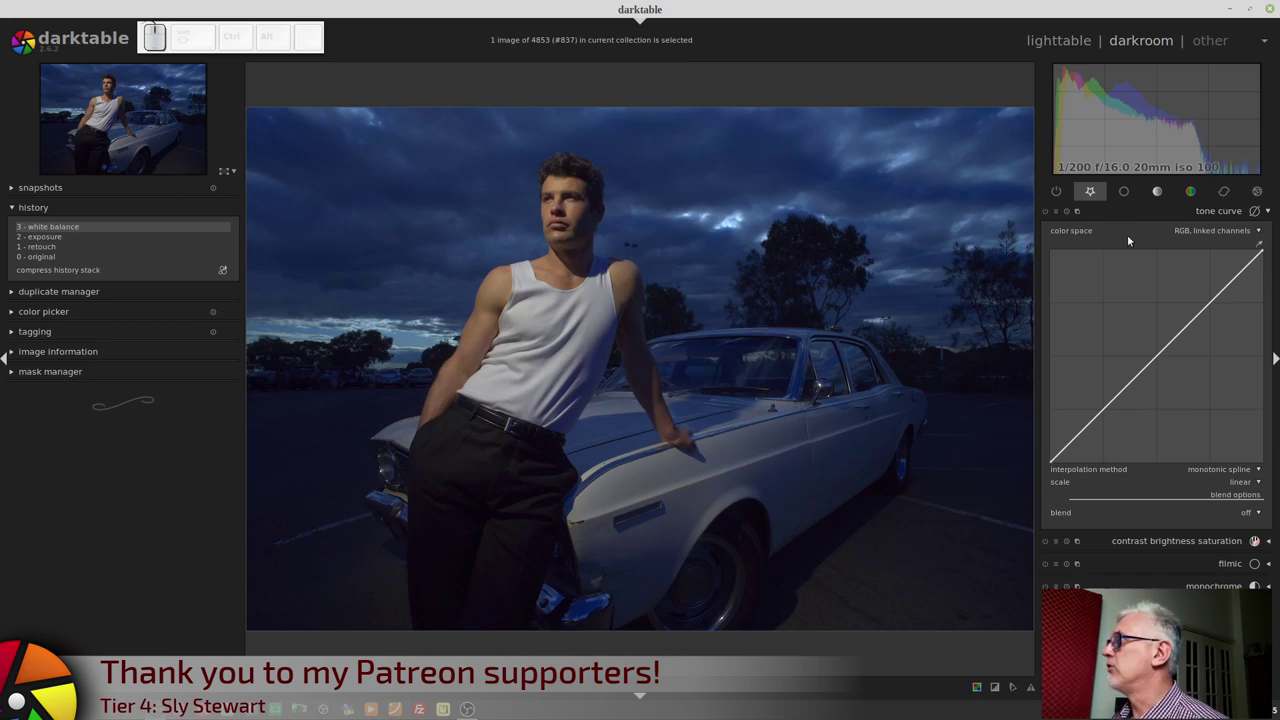
- Enable the tone curve module on the car portrait, leaving its curve straight
click(1049, 218)
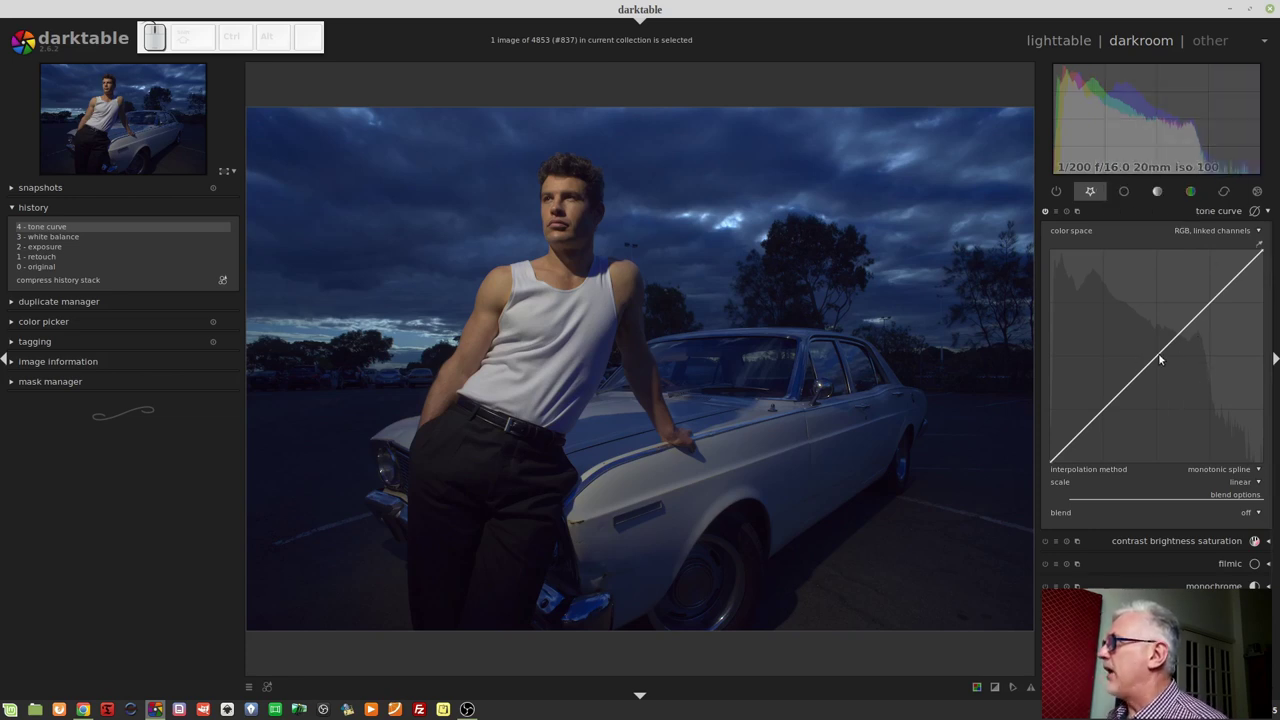
- Lift the upper midtones of the tone curve to brighten the portrait
drag(1159, 359, 1159, 358)
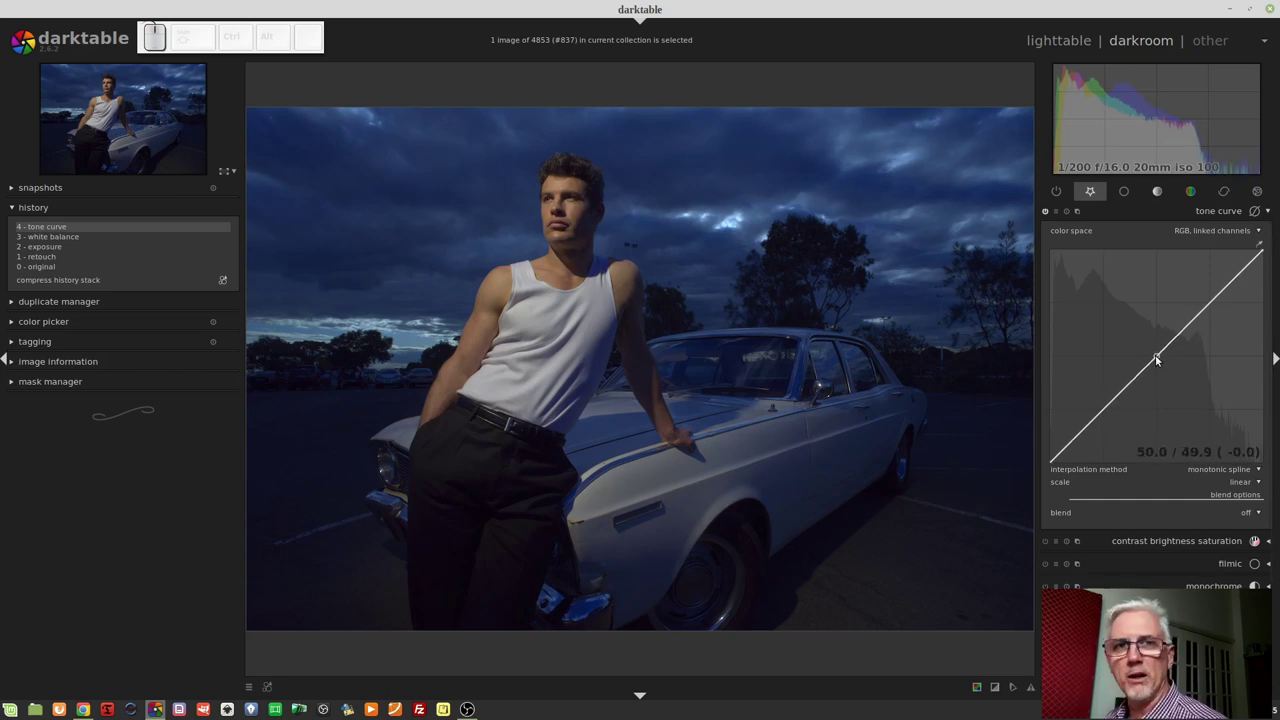
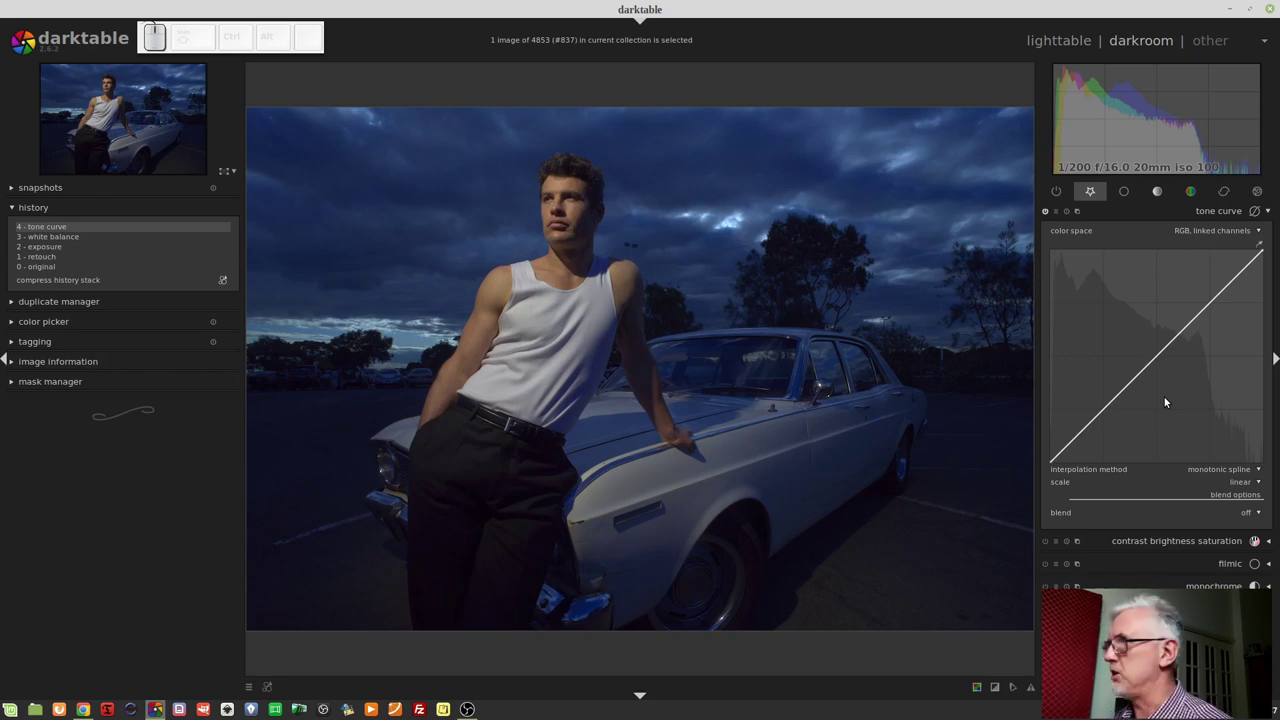
- Bend the tone curve into an S-shape, pulling the shadow end down for contrast
drag(1207, 301, 1164, 355)
drag(1087, 436, 1109, 449)
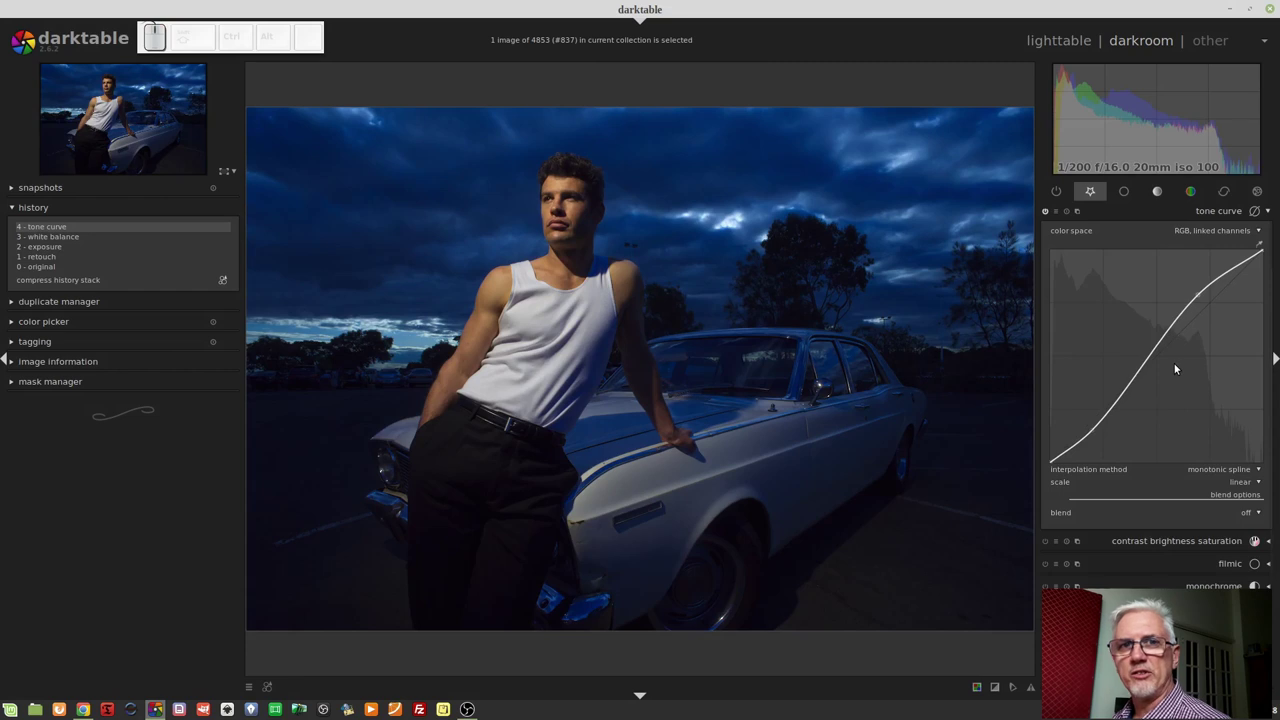
- Shape an S-curve with shadows near 30/26, then return the curve to a straight diagonal
click(1163, 360)
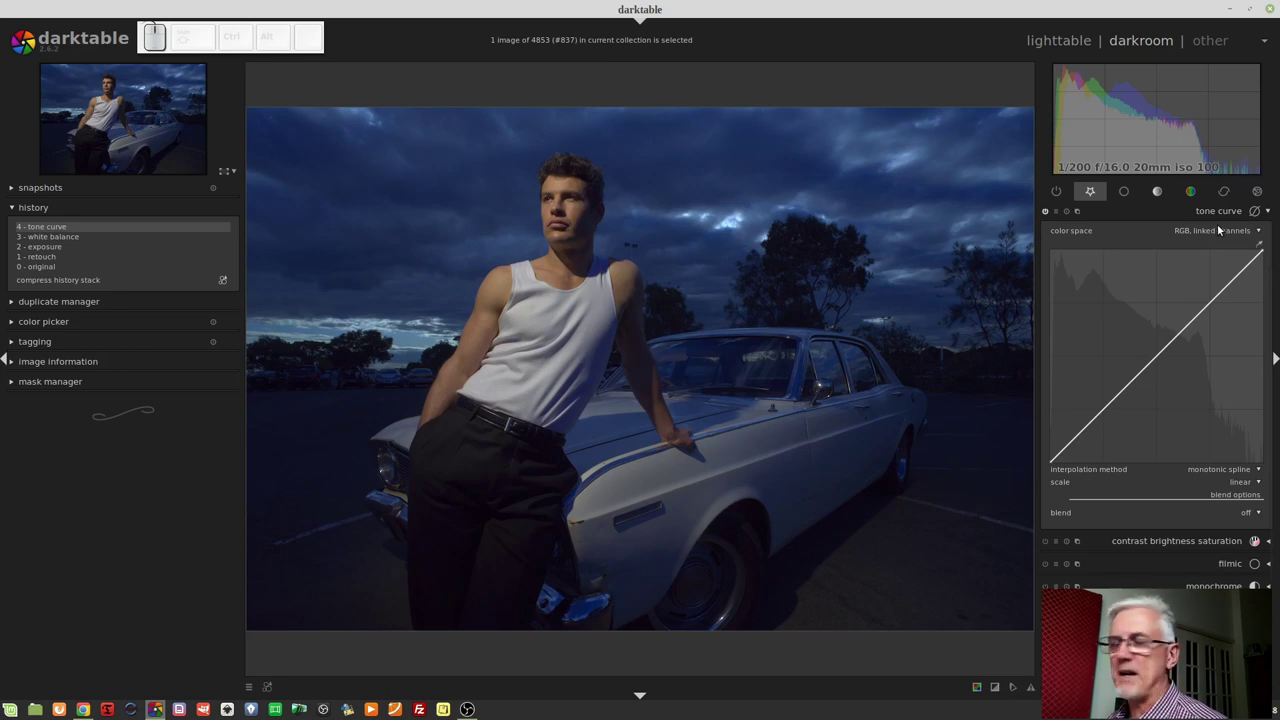
click(1236, 234)
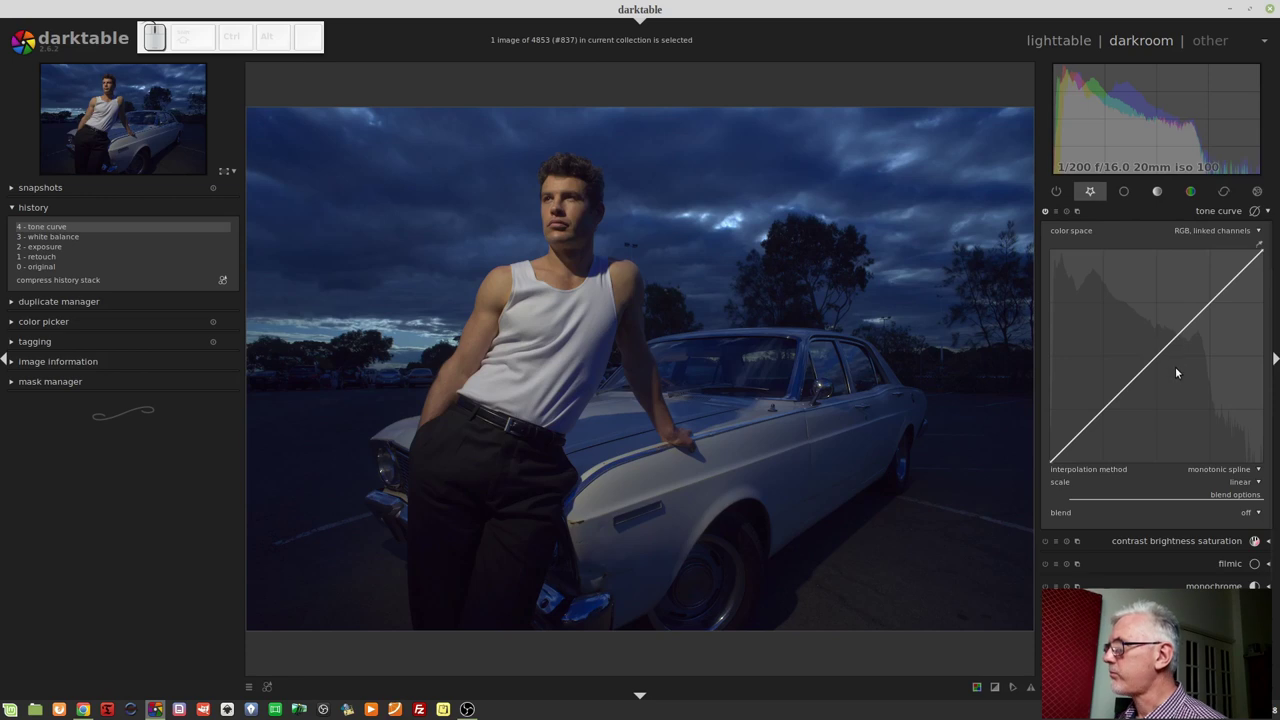
click(1178, 369)
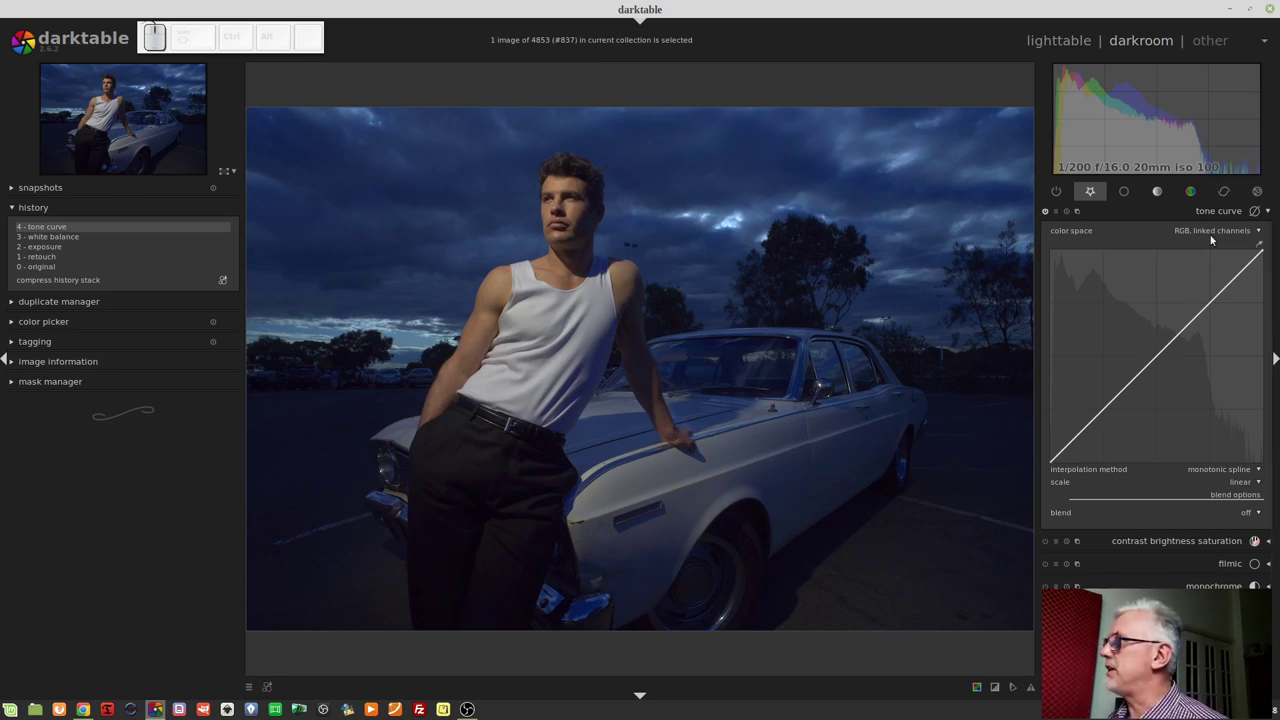
click(1211, 231)
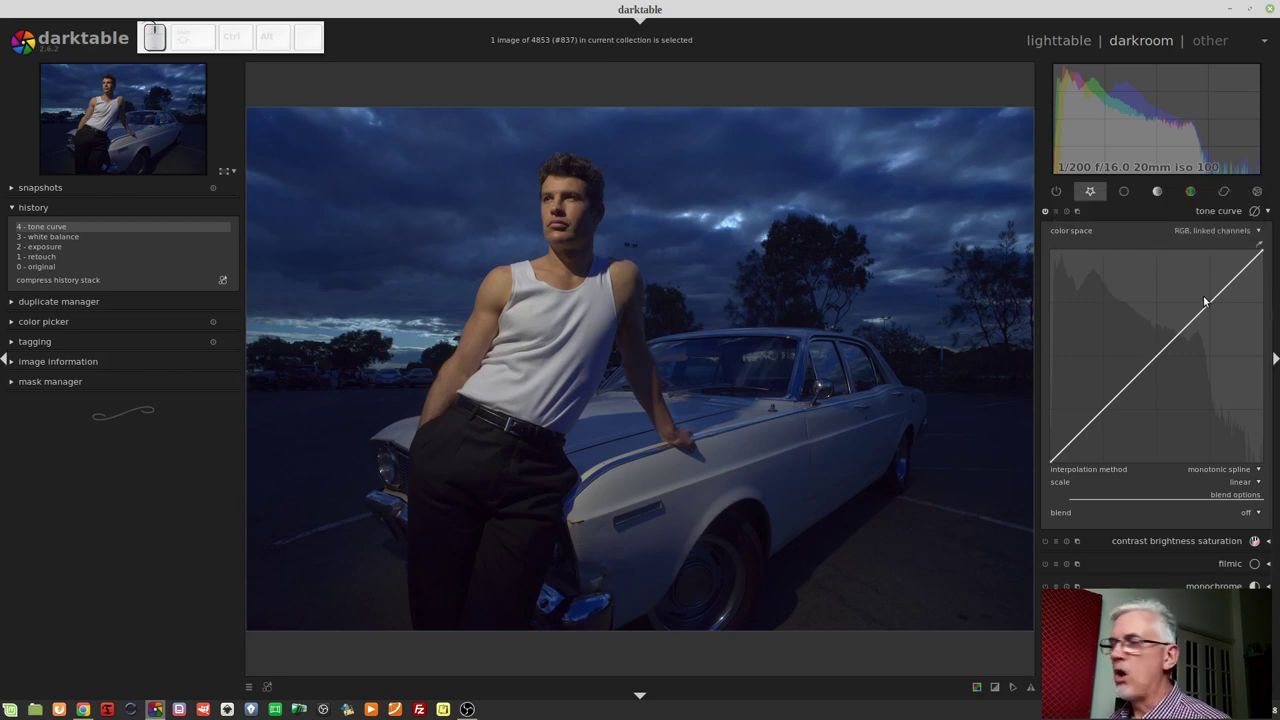
click(1230, 249)
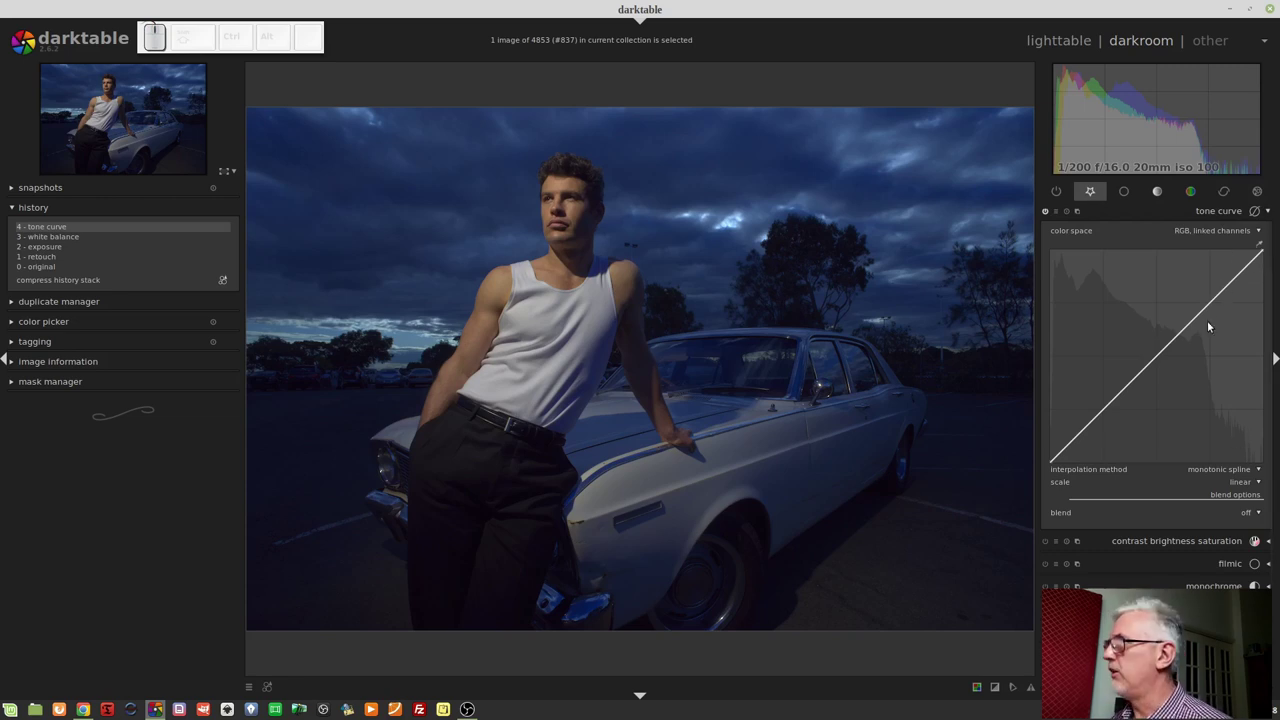
- Lift the highlights near 59/72 and keep the shadow dip near 30/26 on the curve
drag(1205, 314, 1118, 382)
drag(1126, 410, 1117, 409)
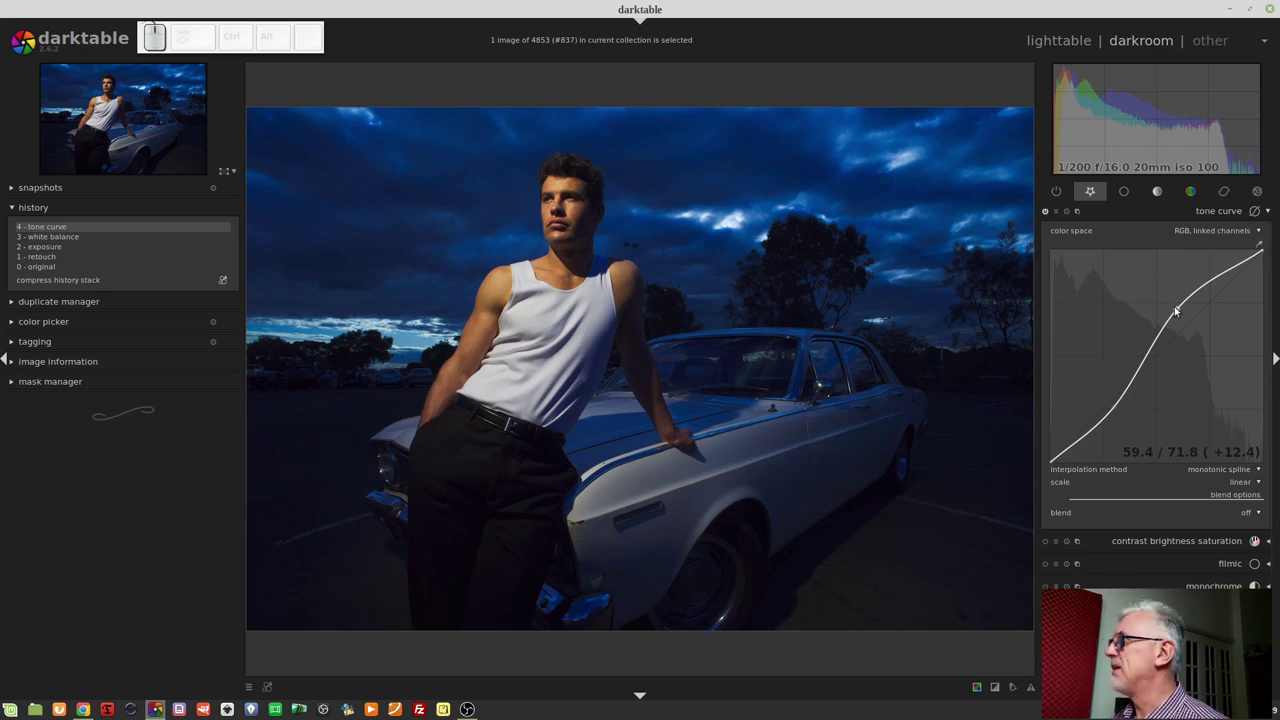
- Reset the curve to straight and switch its color space to Lab, independent channels
right_click(1180, 312)
right_click(1119, 410)
click(1221, 235)
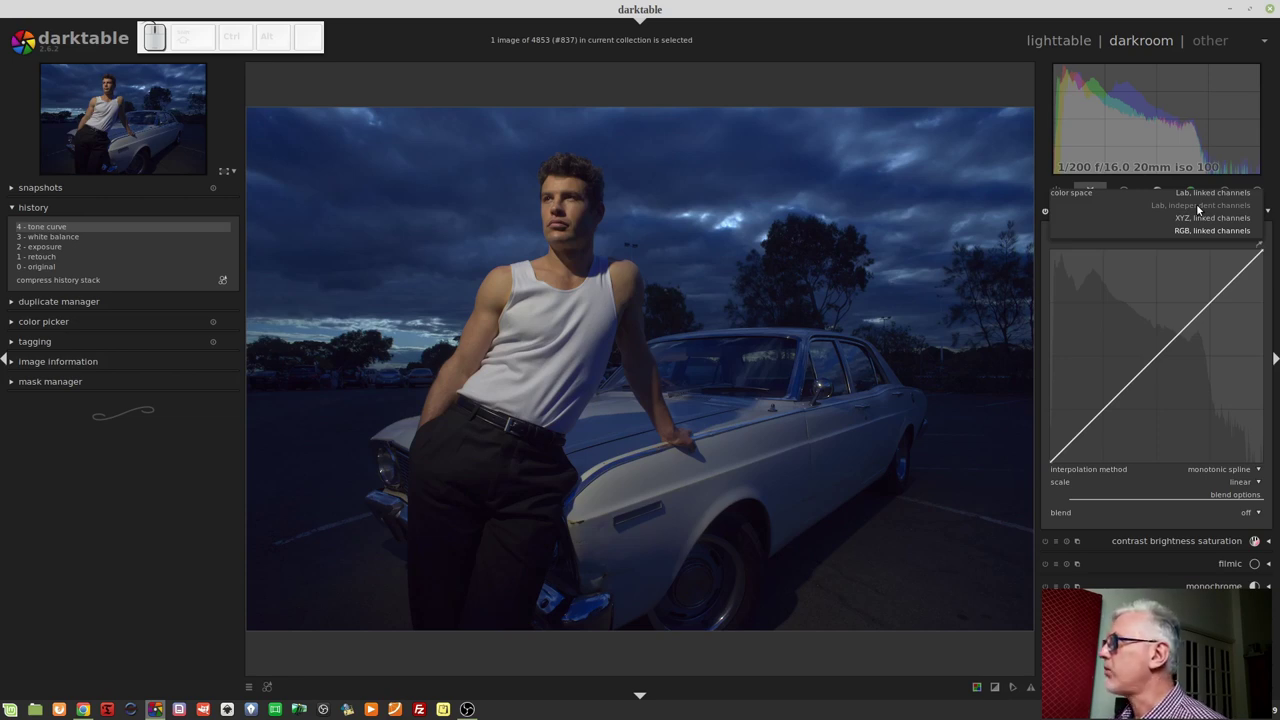
click(1202, 208)
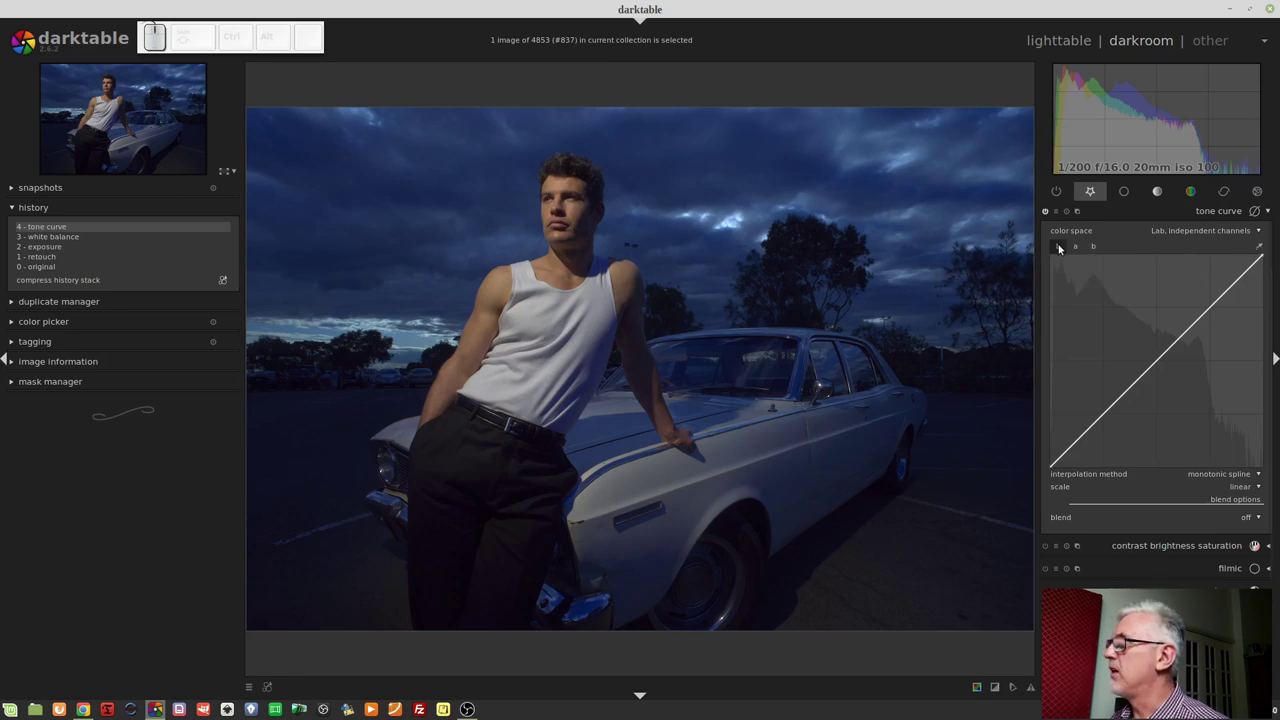
click(1080, 252)
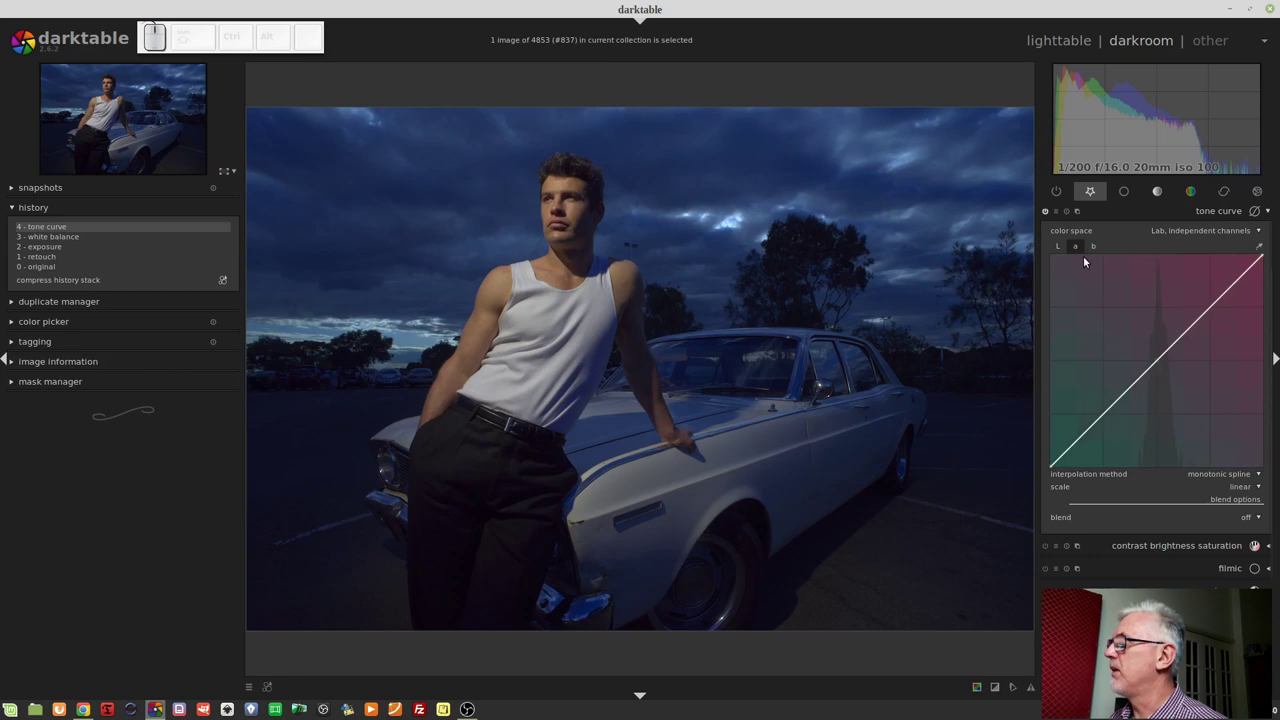
click(1099, 248)
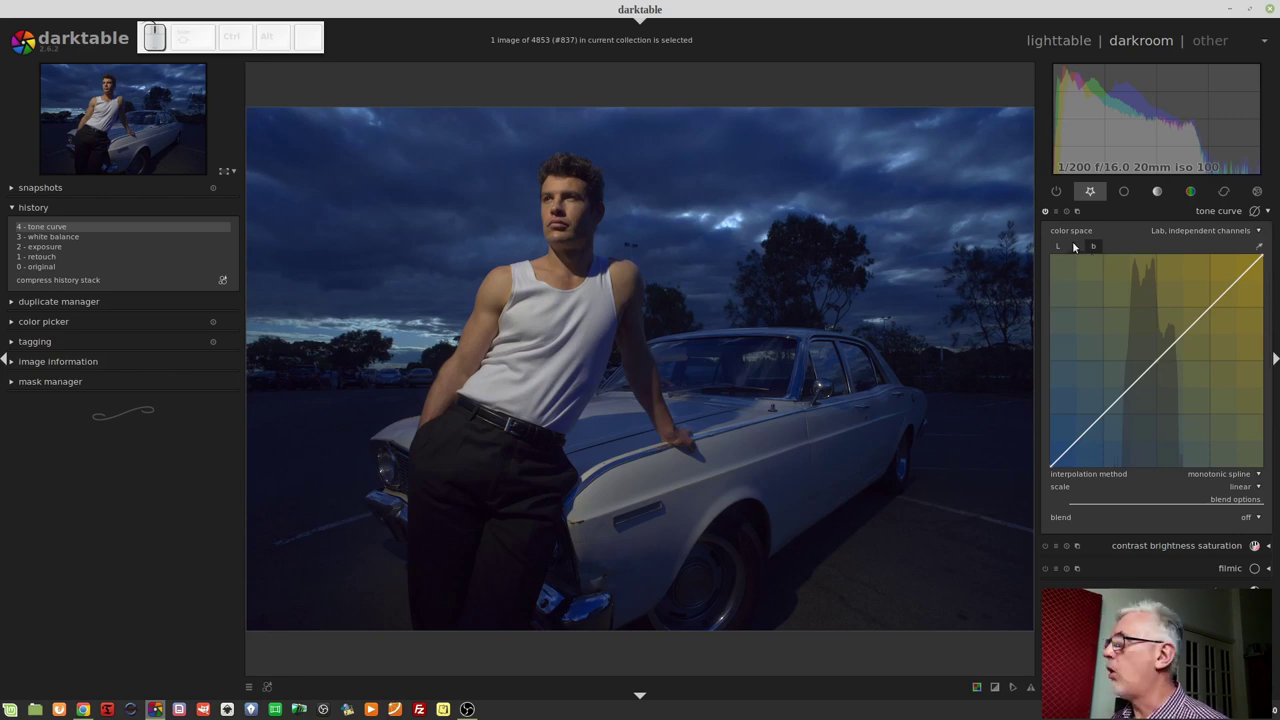
click(1060, 251)
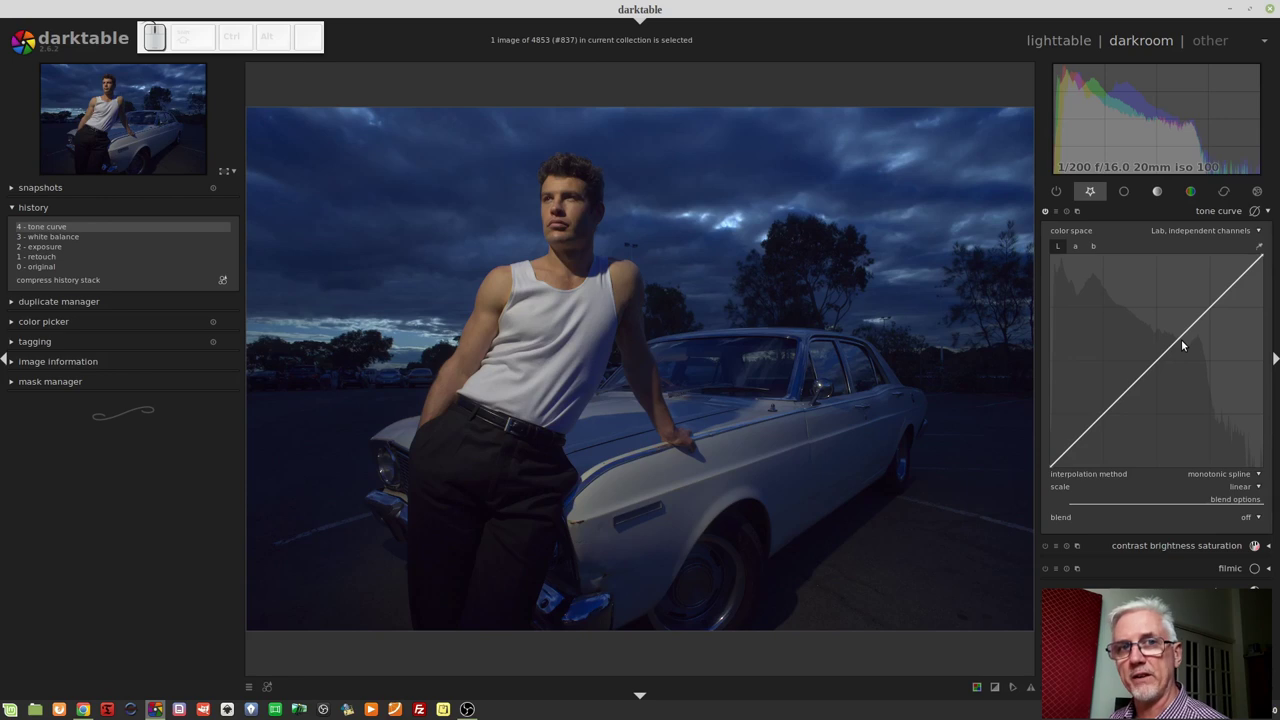
- Bend the lightness curve into an S-shape, highlights near 73/79 and shadows near 23/14
drag(1216, 306, 1138, 363)
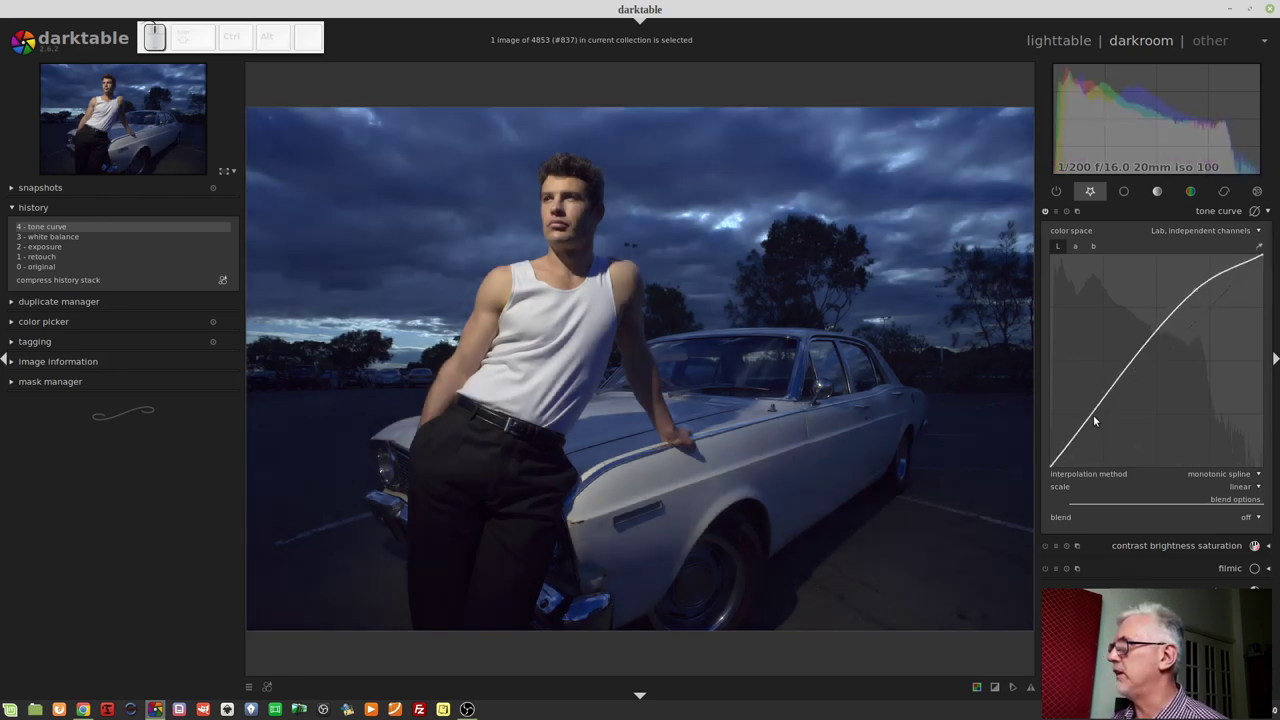
drag(1098, 429, 1133, 443)
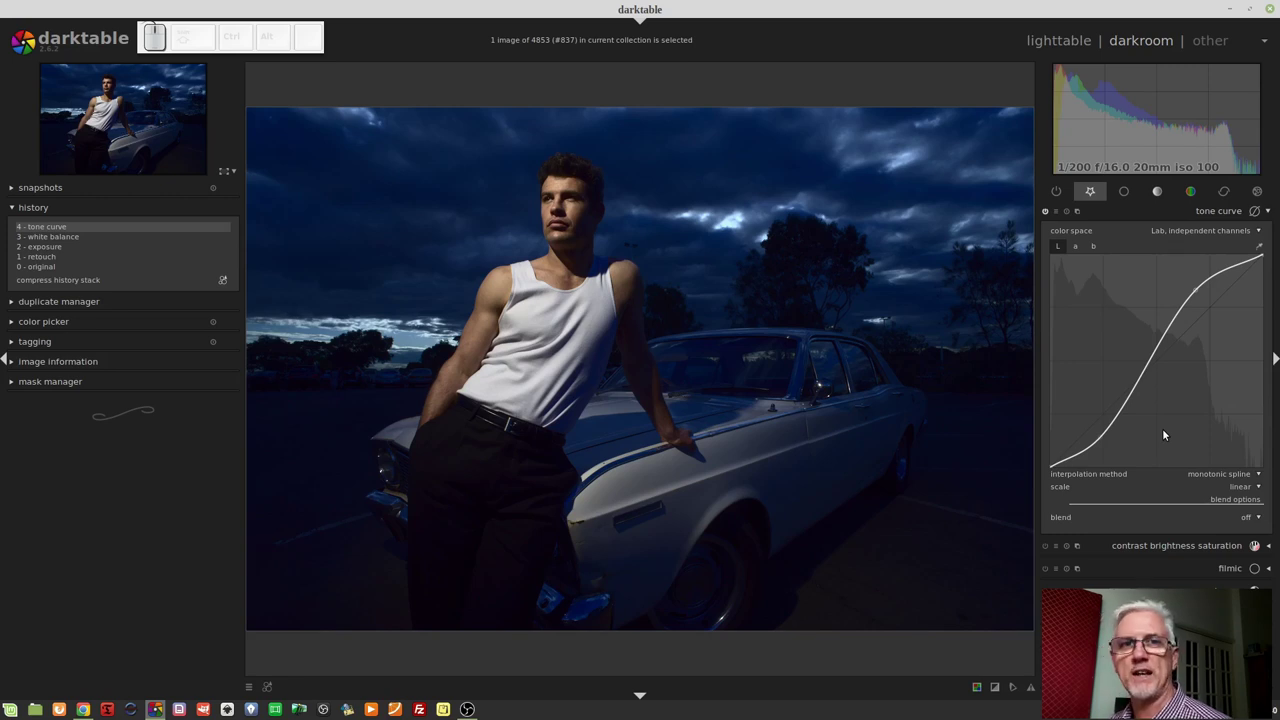
click(1154, 370)
click(1076, 253)
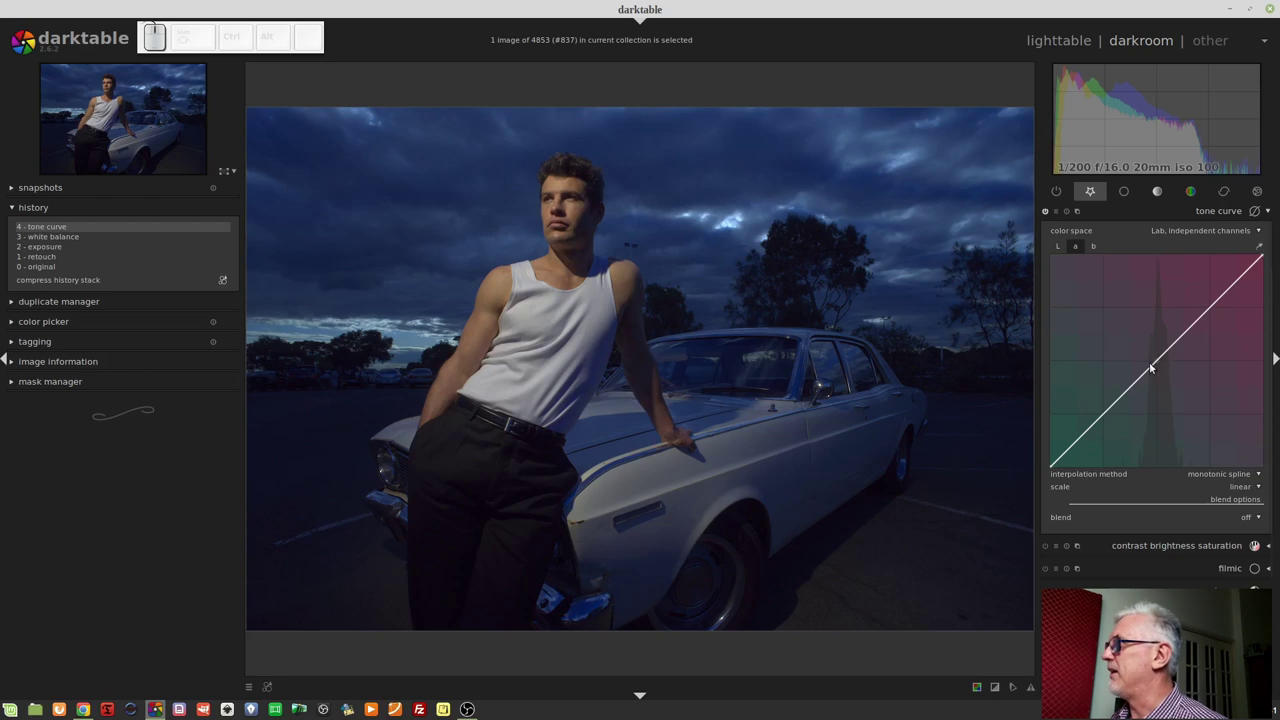
drag(1157, 365, 1144, 345)
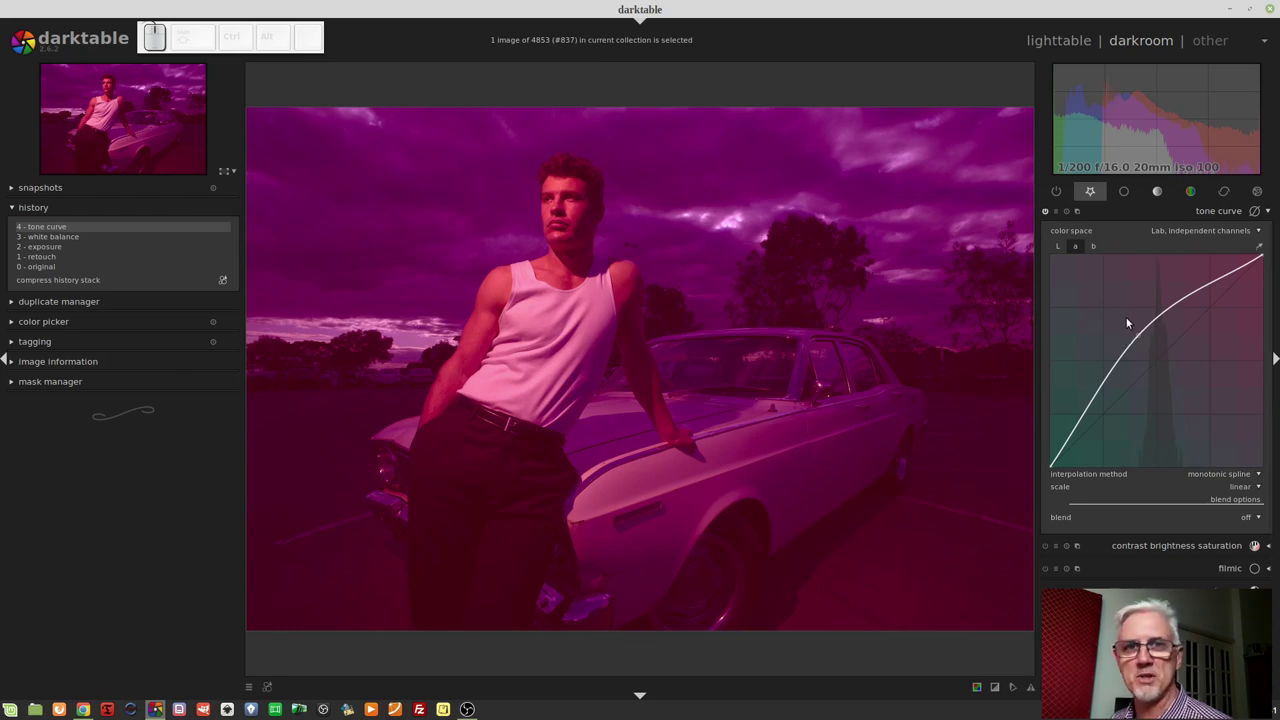
drag(1143, 338, 1200, 401)
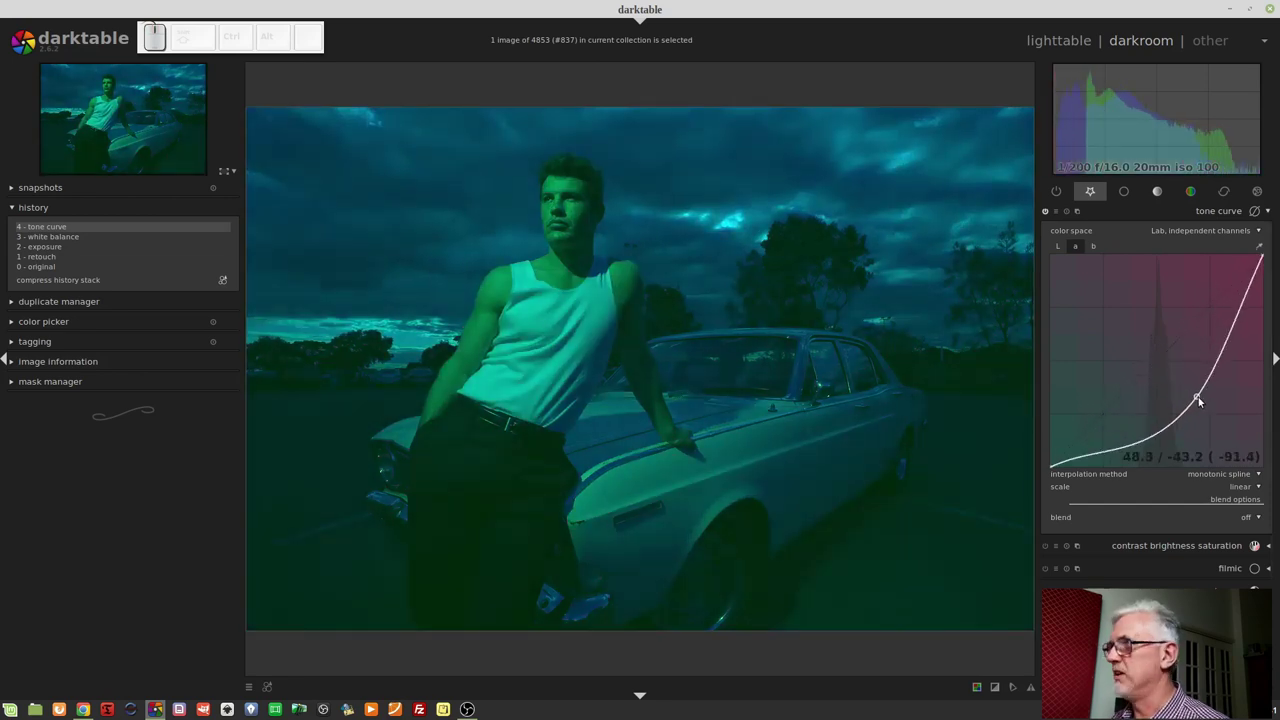
click(1200, 401)
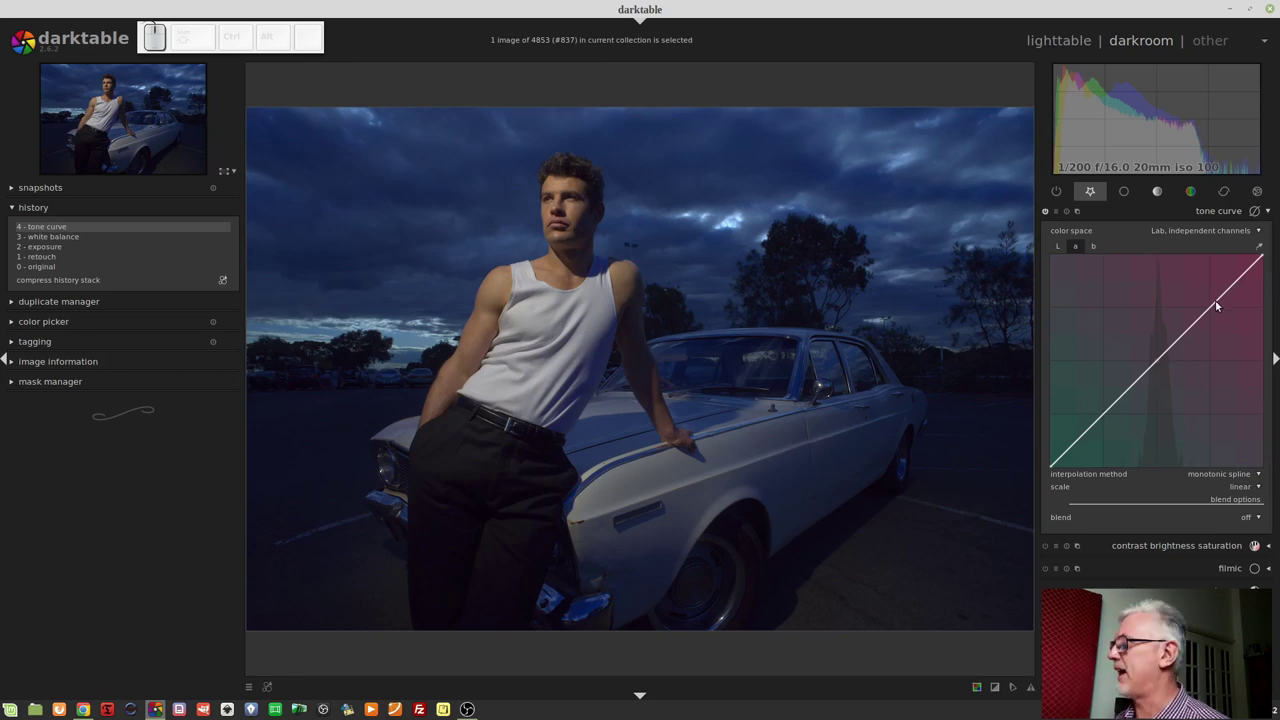
drag(1229, 287, 1207, 281)
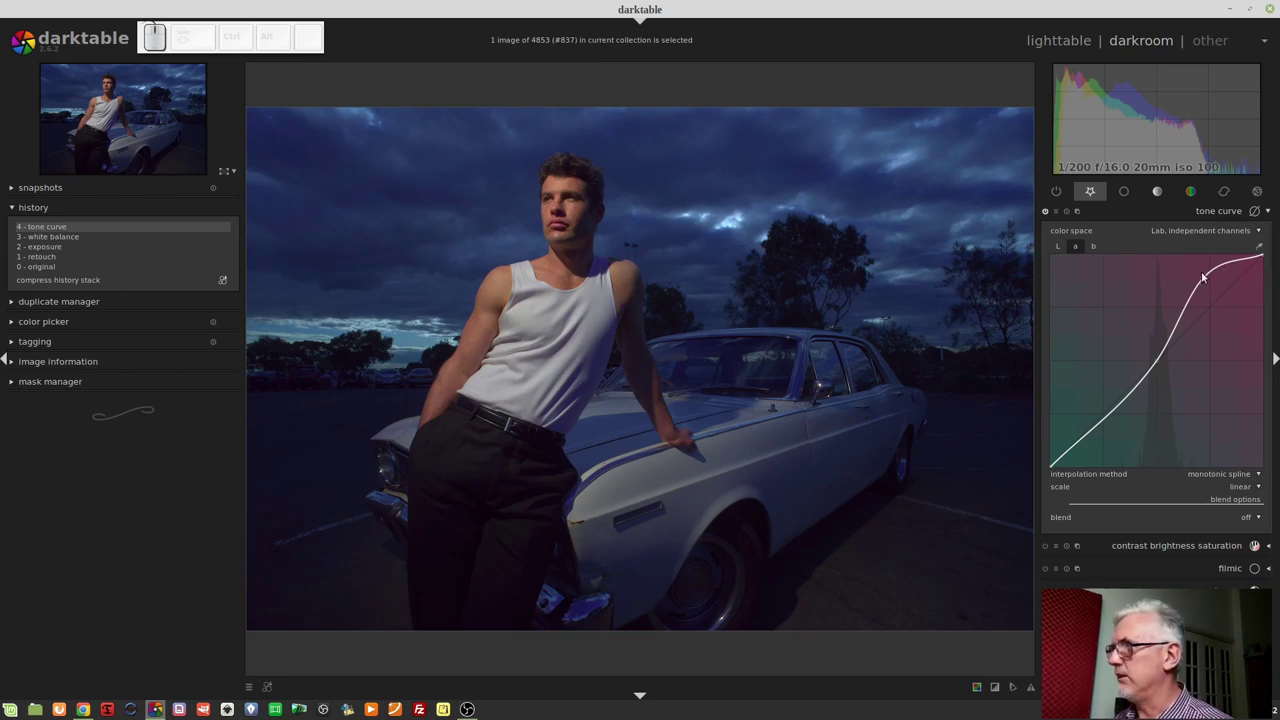
drag(1204, 283, 1254, 324)
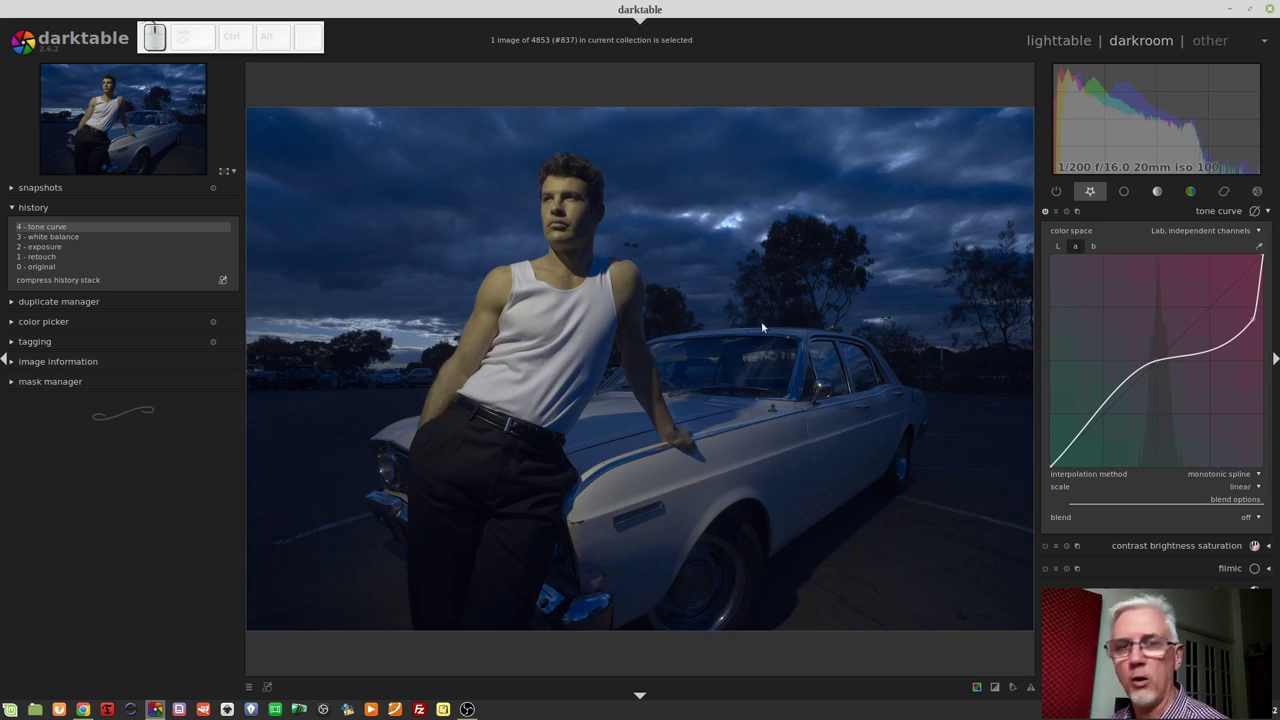
drag(1257, 322, 1220, 301)
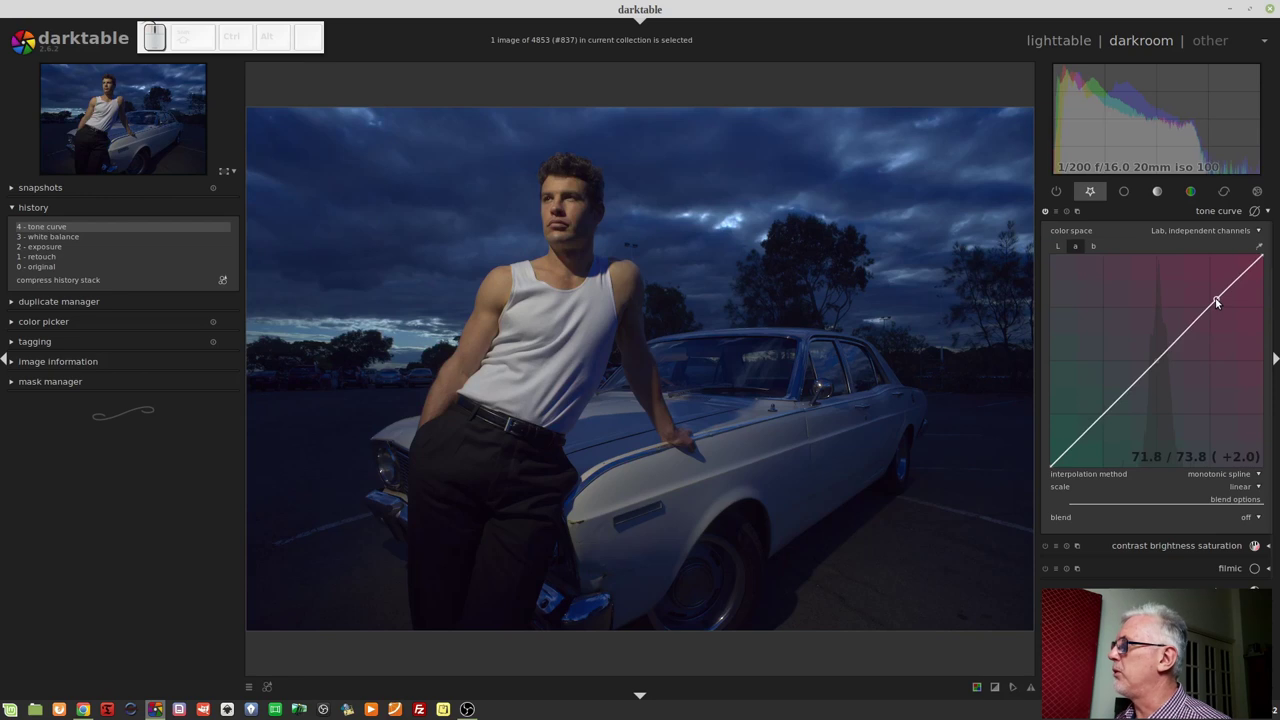
right_click(1219, 301)
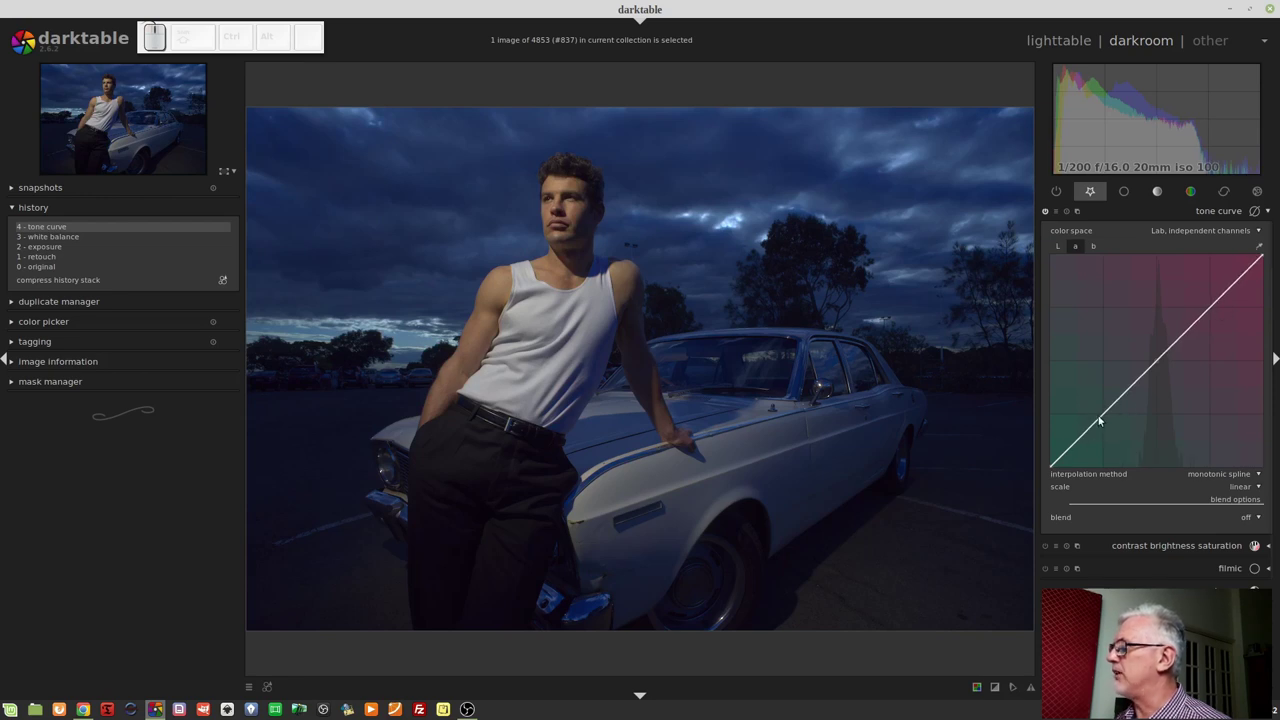
drag(1099, 425, 1127, 449)
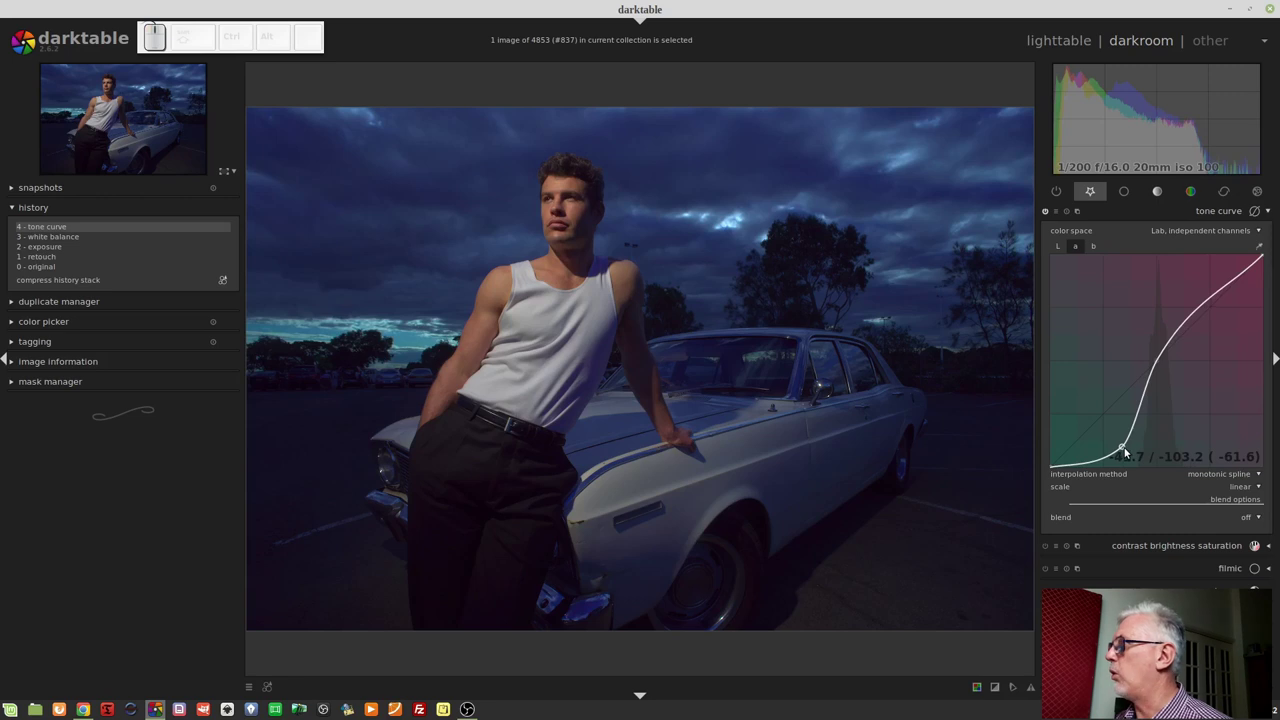
drag(1128, 449, 1083, 412)
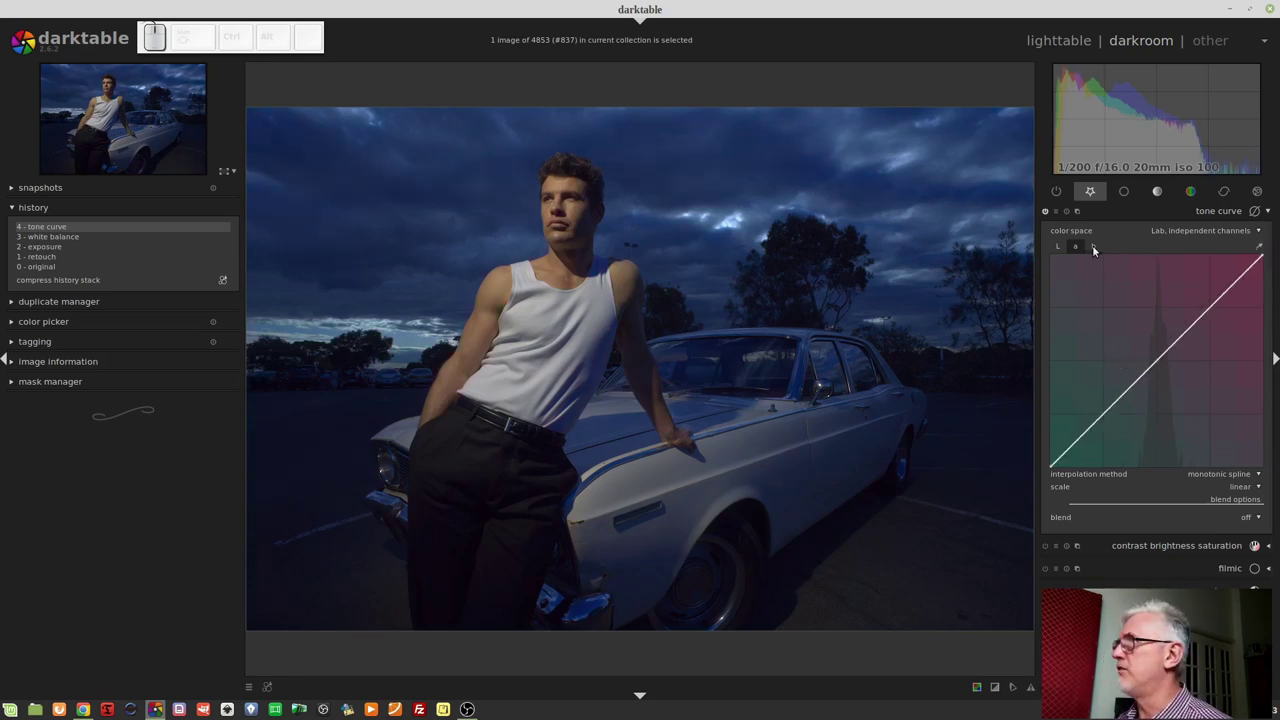
- Show the b channel curve and raise its shadow section to reduce blue
click(1096, 251)
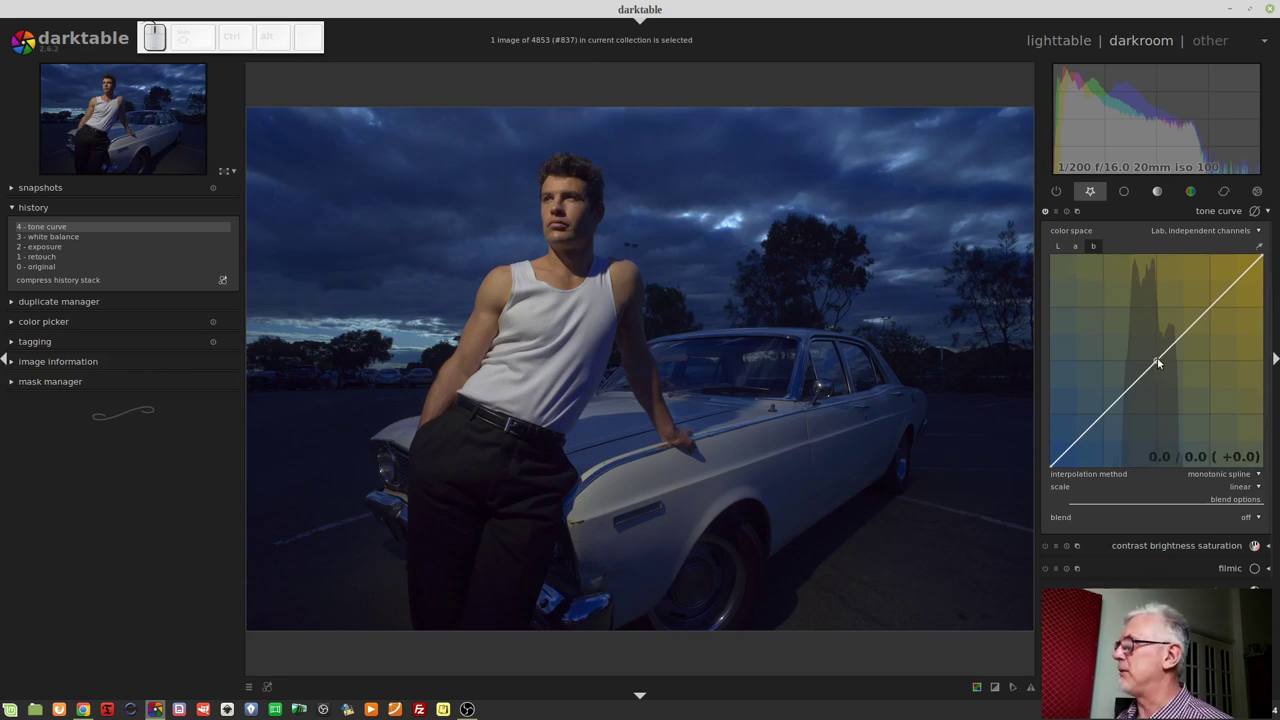
drag(1158, 361, 1227, 429)
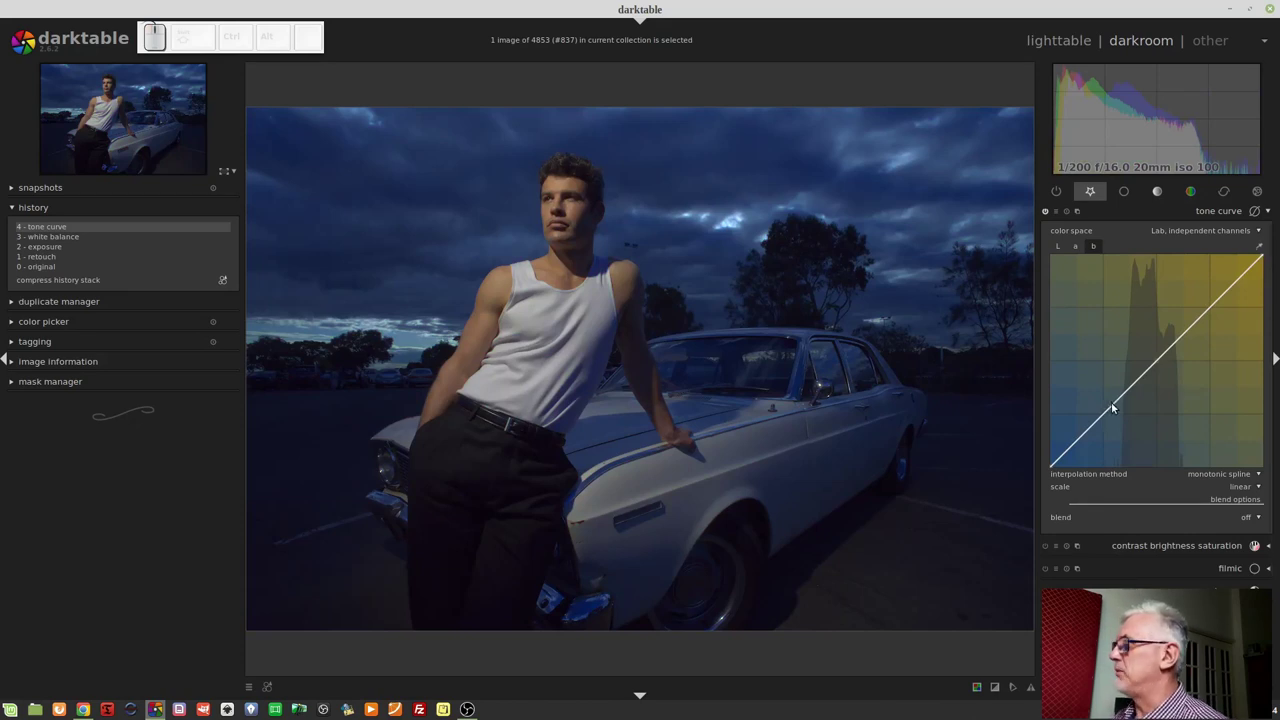
drag(1110, 418, 1121, 429)
drag(1121, 429, 1085, 389)
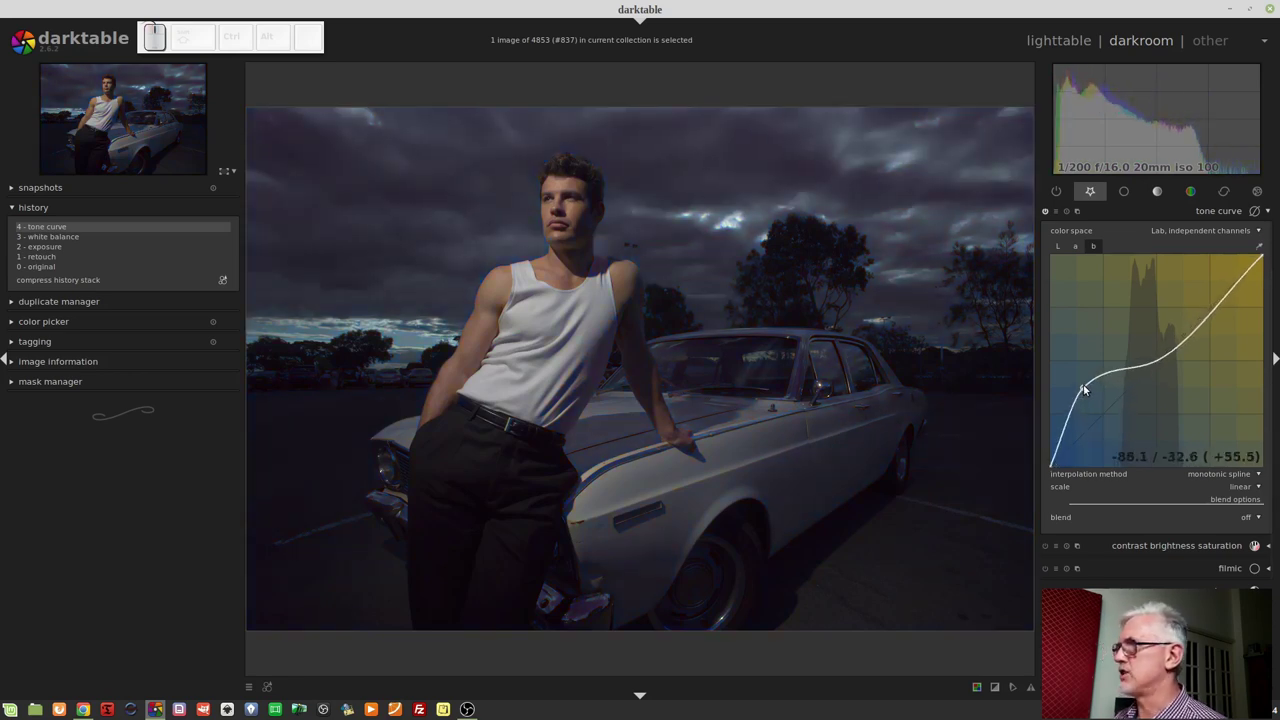
click(1085, 389)
- Pull the b curve's highlights down toward yellow, then return it to a straight line
drag(1209, 301, 1193, 285)
drag(1195, 287, 1243, 345)
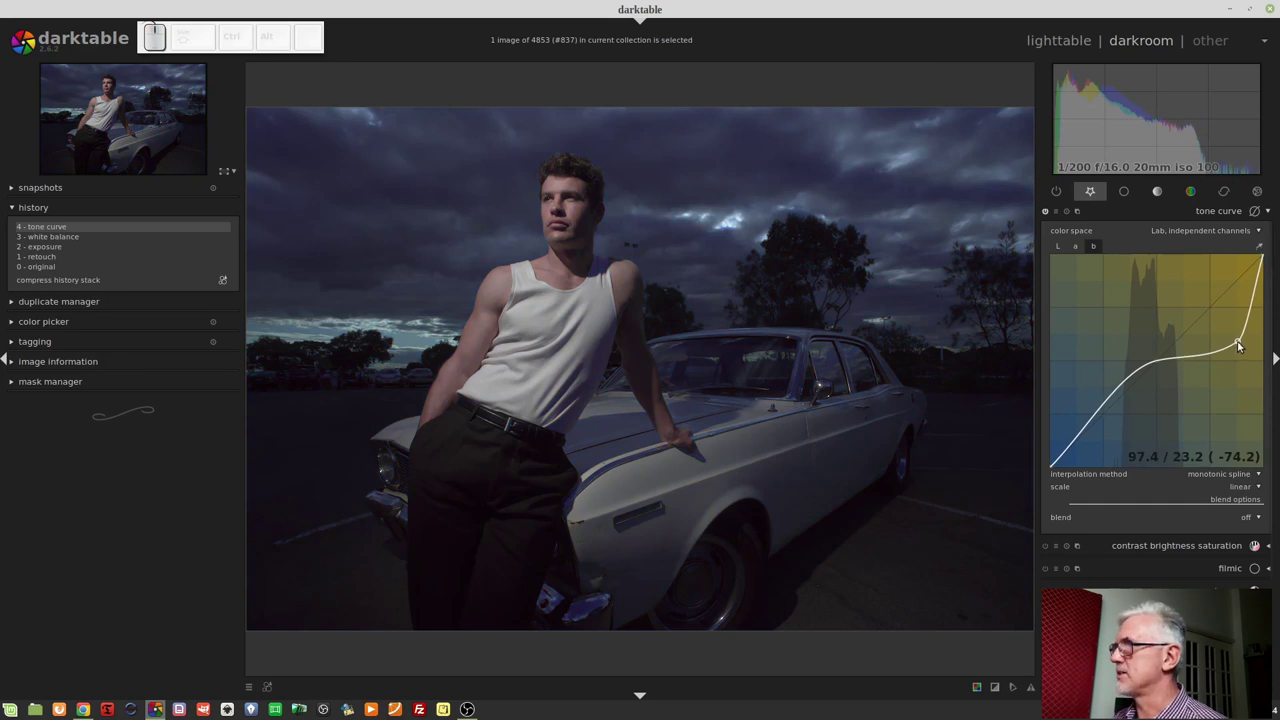
click(1241, 344)
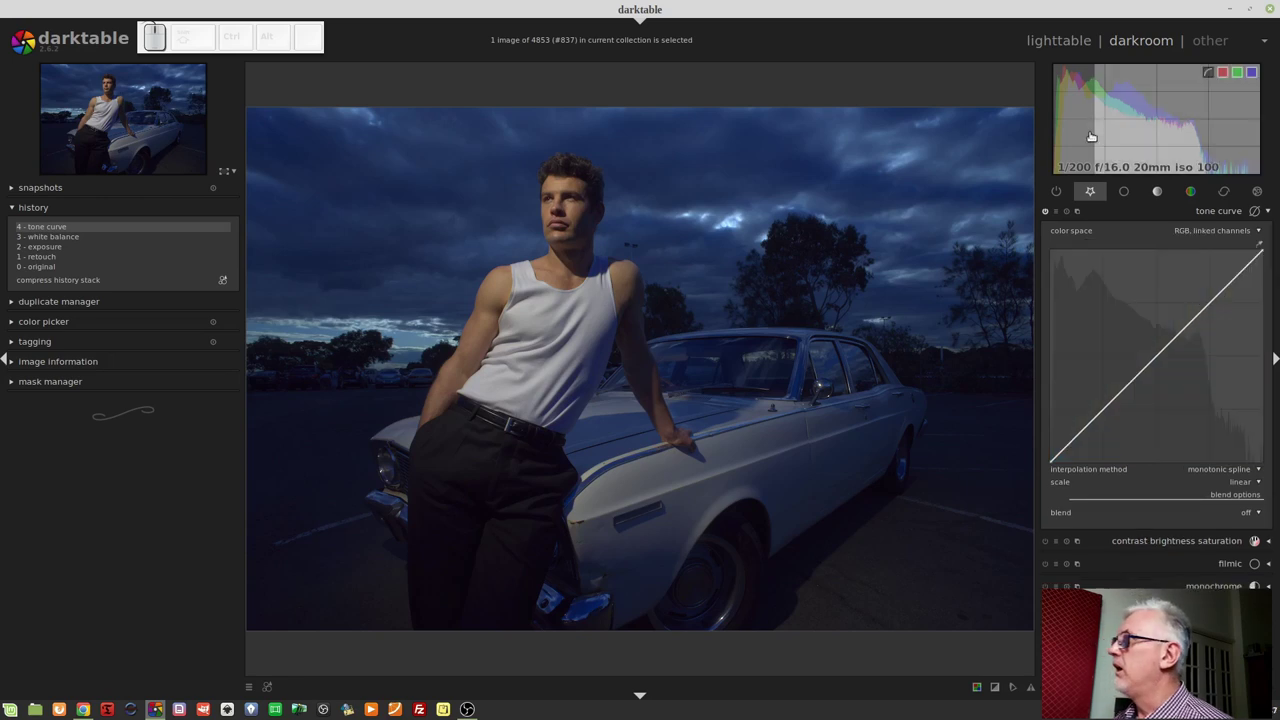
- Set the tone curve color space back to RGB, linked channels
click(1070, 217)
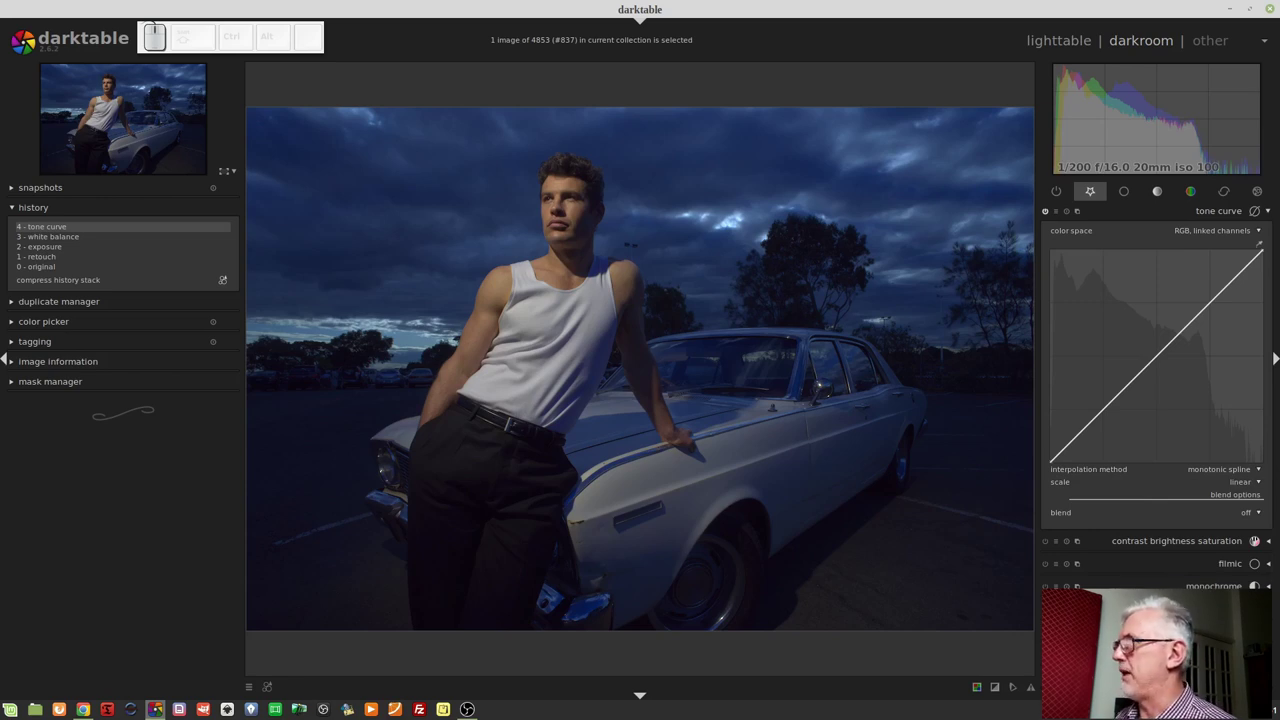
click(1205, 475)
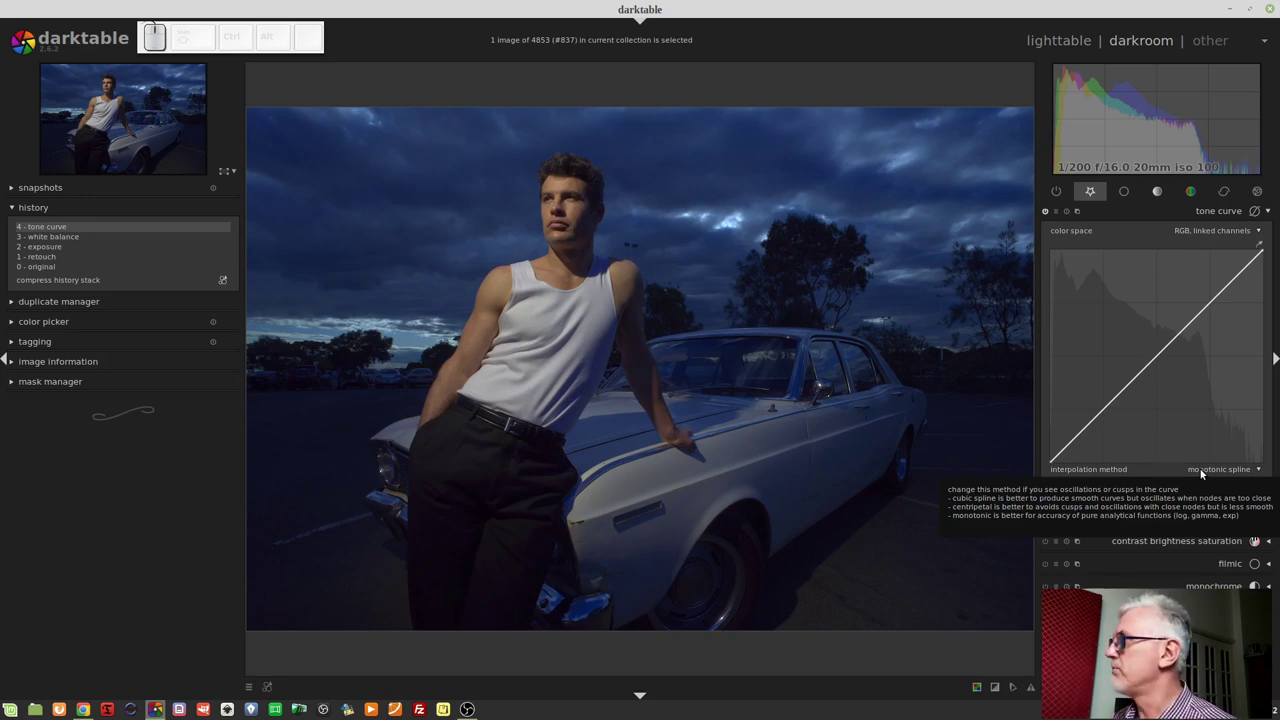
scroll(up, 3)
drag(1178, 332, 1169, 365)
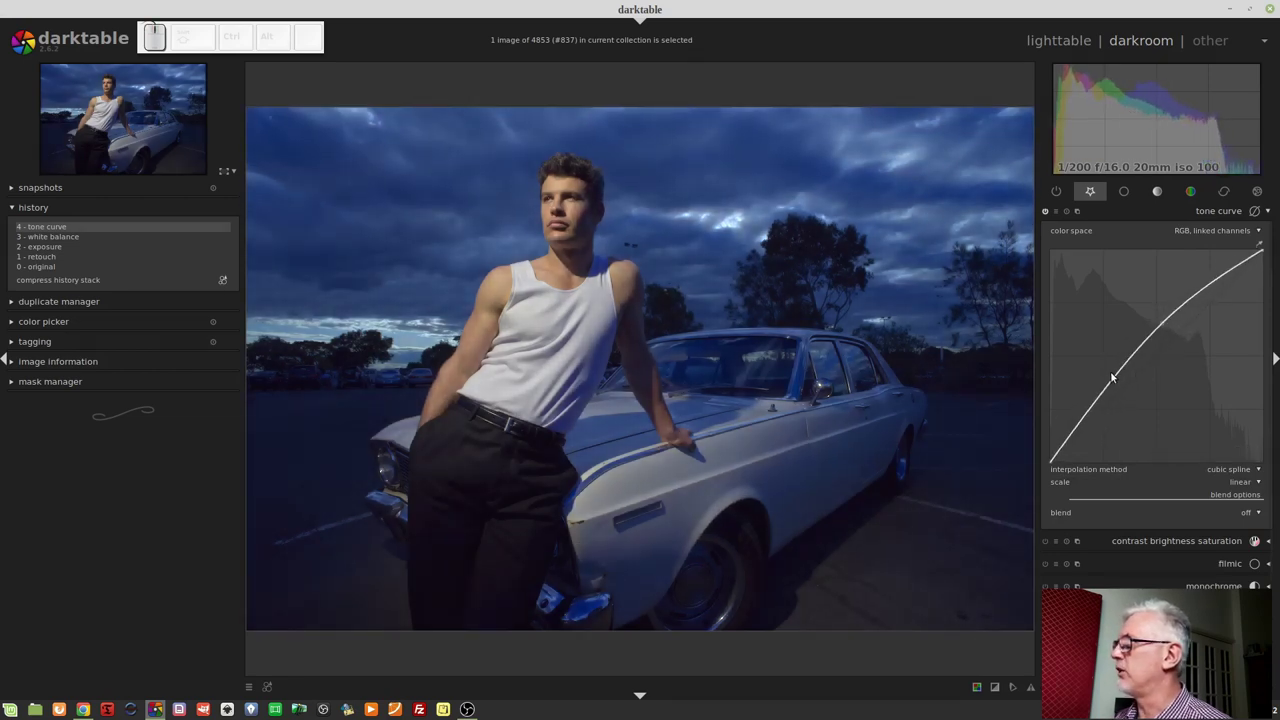
drag(1126, 370, 1158, 407)
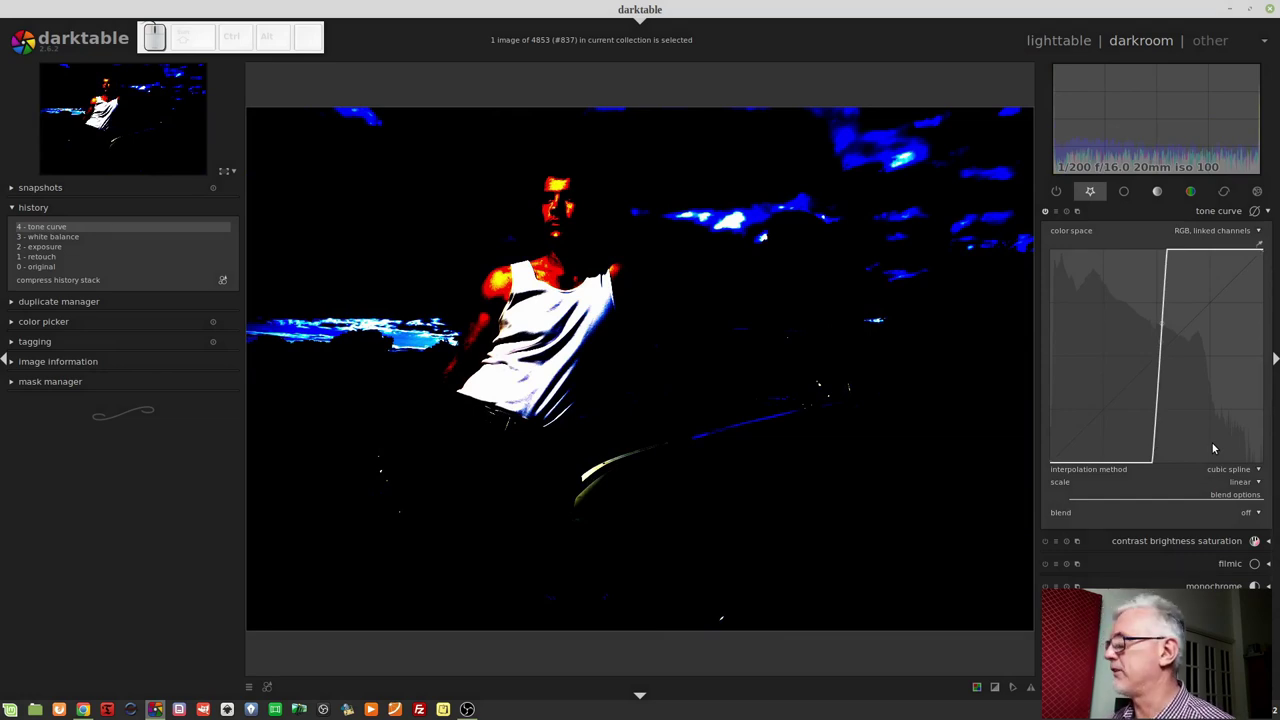
right_click(1162, 330)
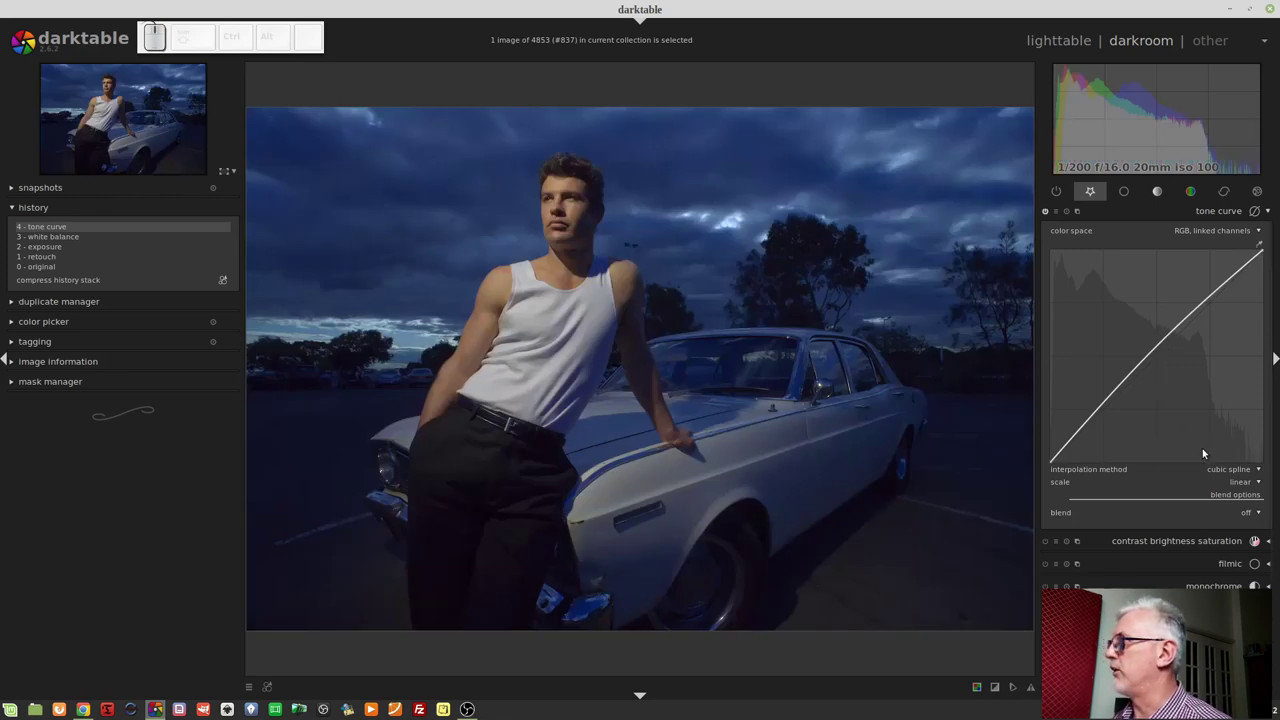
scroll(down, 3)
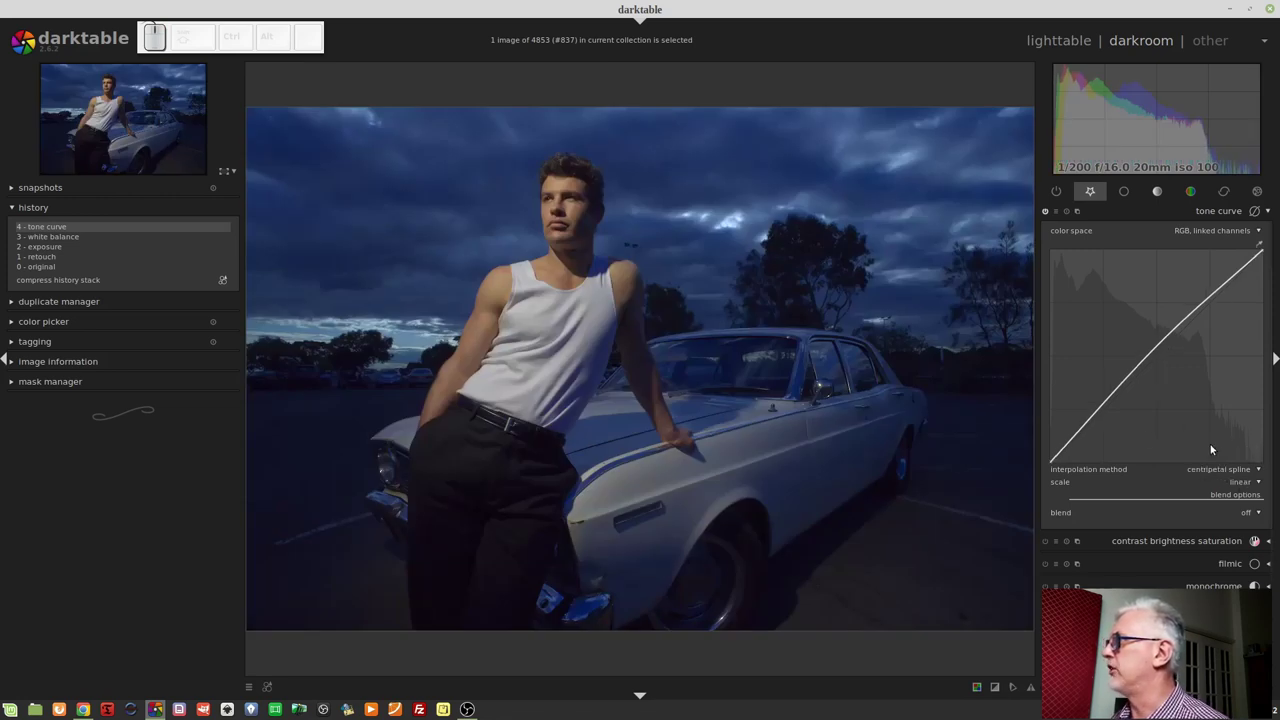
drag(1119, 392, 1162, 363)
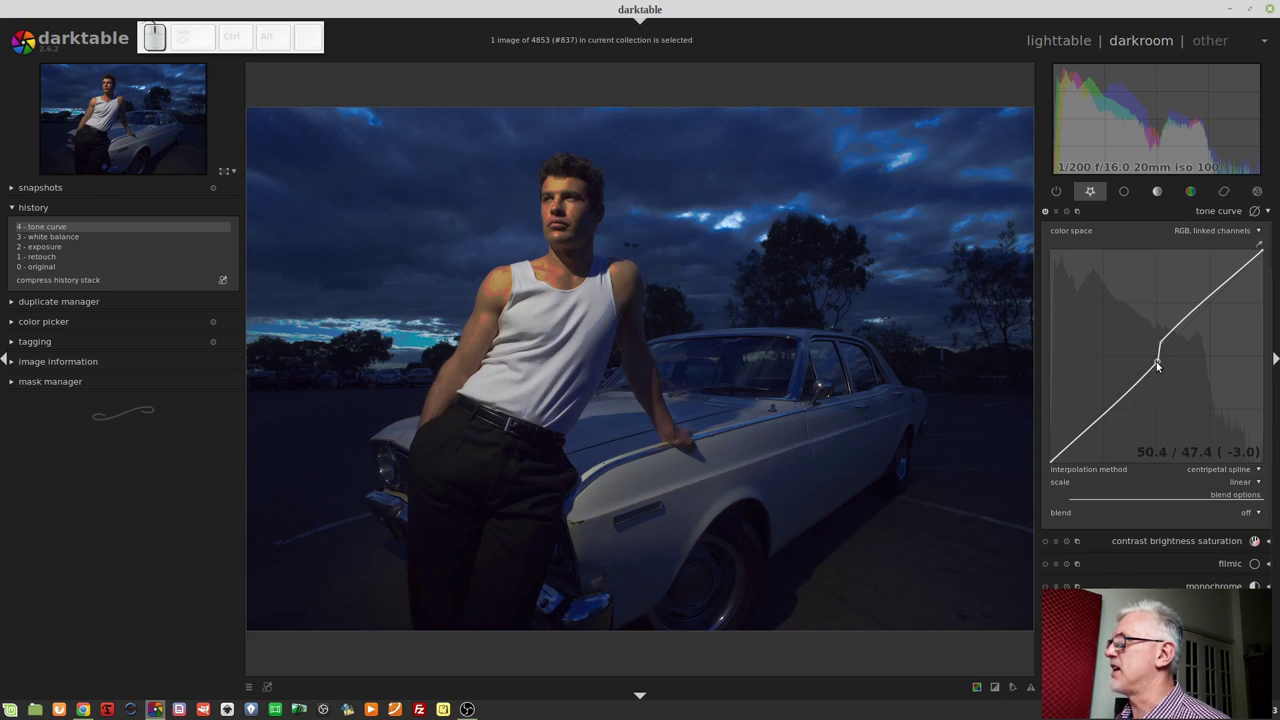
drag(1162, 365, 1194, 364)
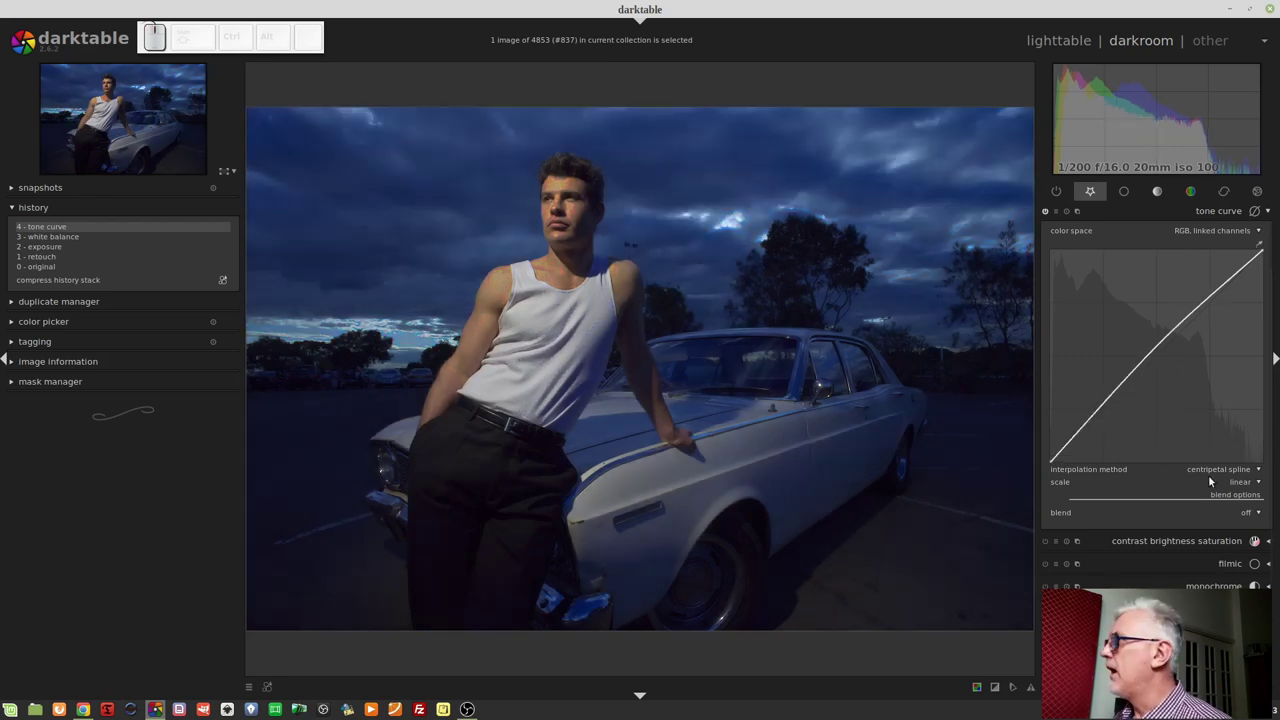
- Choose monotonic spline interpolation, bend the curve through the midtones, then reset it straight
scroll(down, 3)
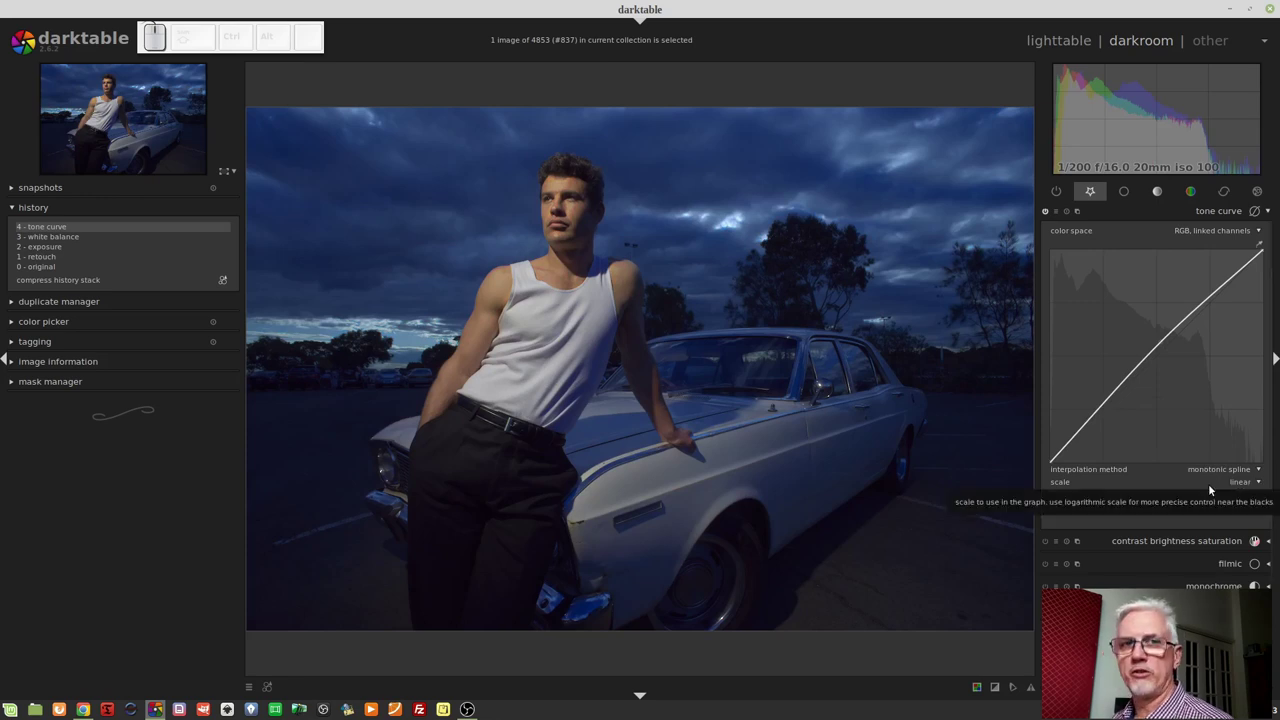
click(1155, 392)
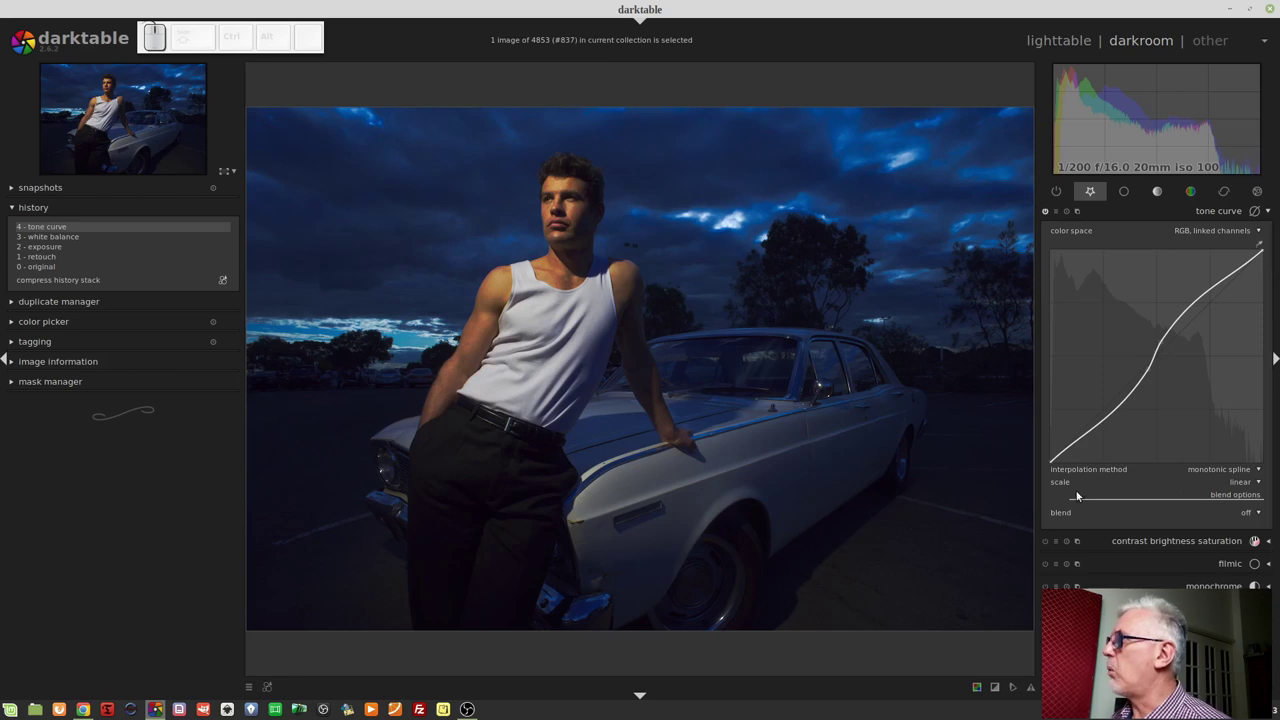
right_click(1162, 354)
click(1165, 346)
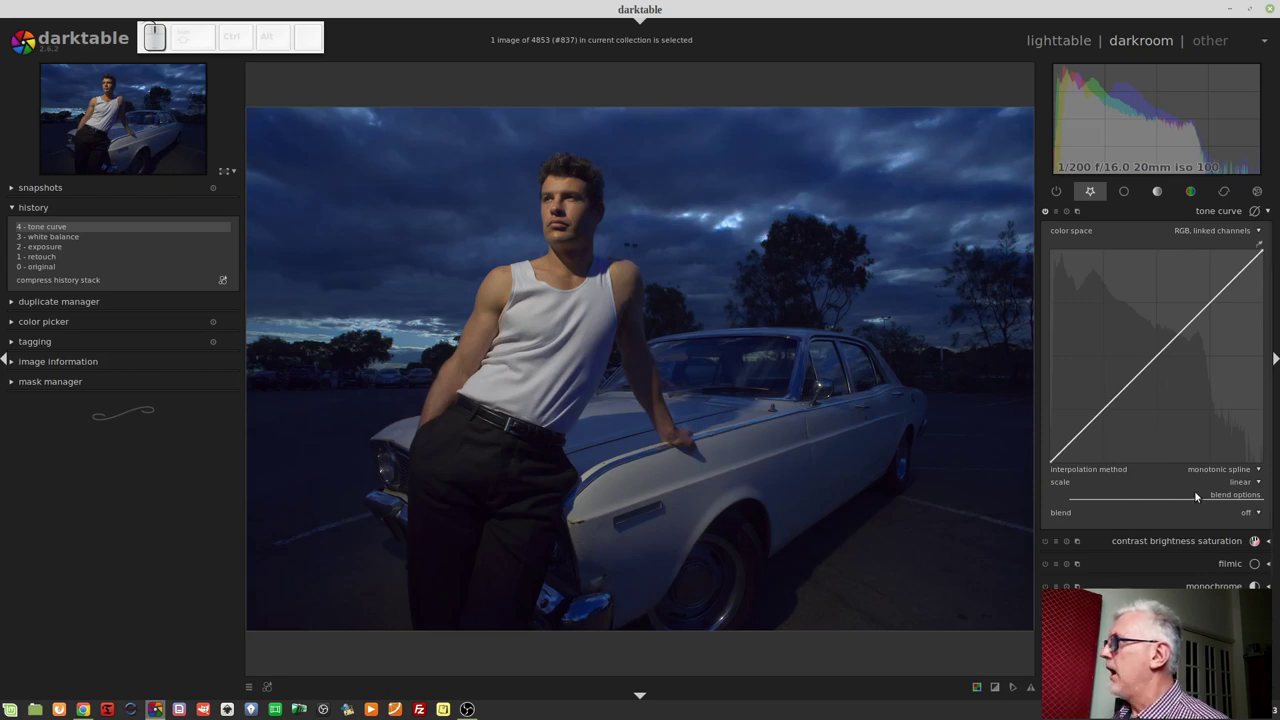
- Switch the tone curve graph to log-log (xy) scale, revealing the logarithm base slider at 2.00
click(1242, 486)
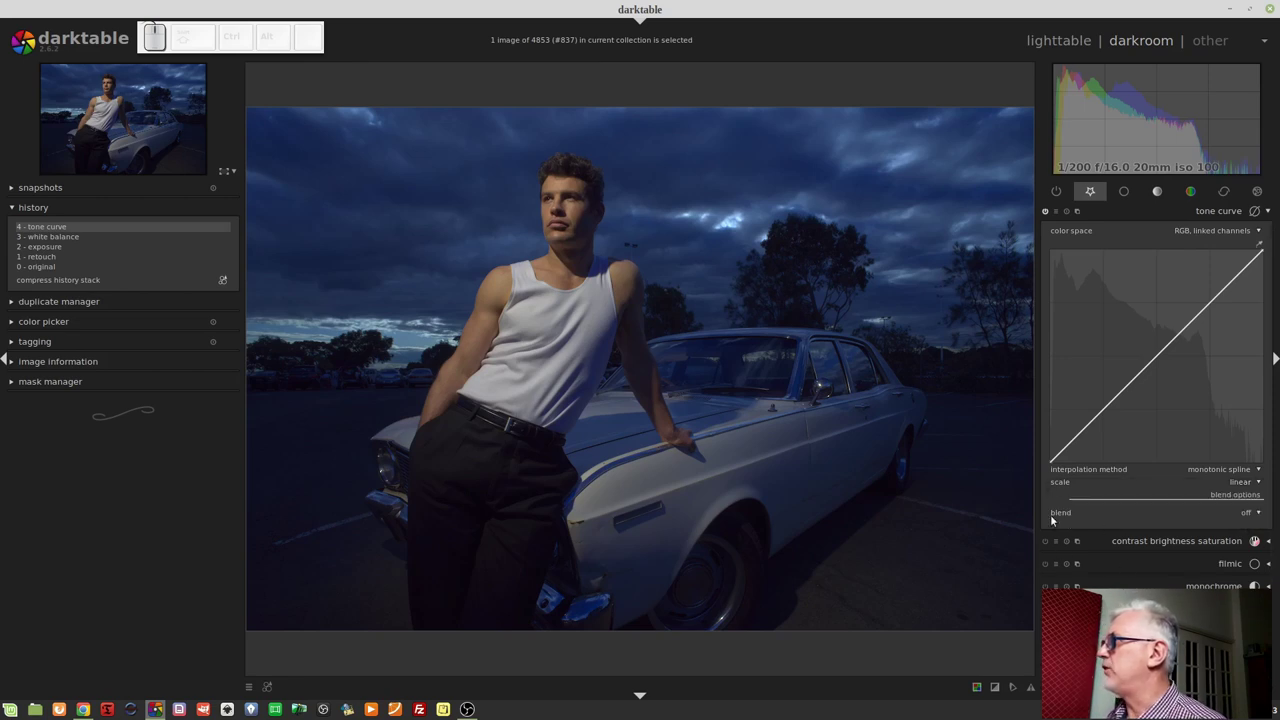
click(1122, 250)
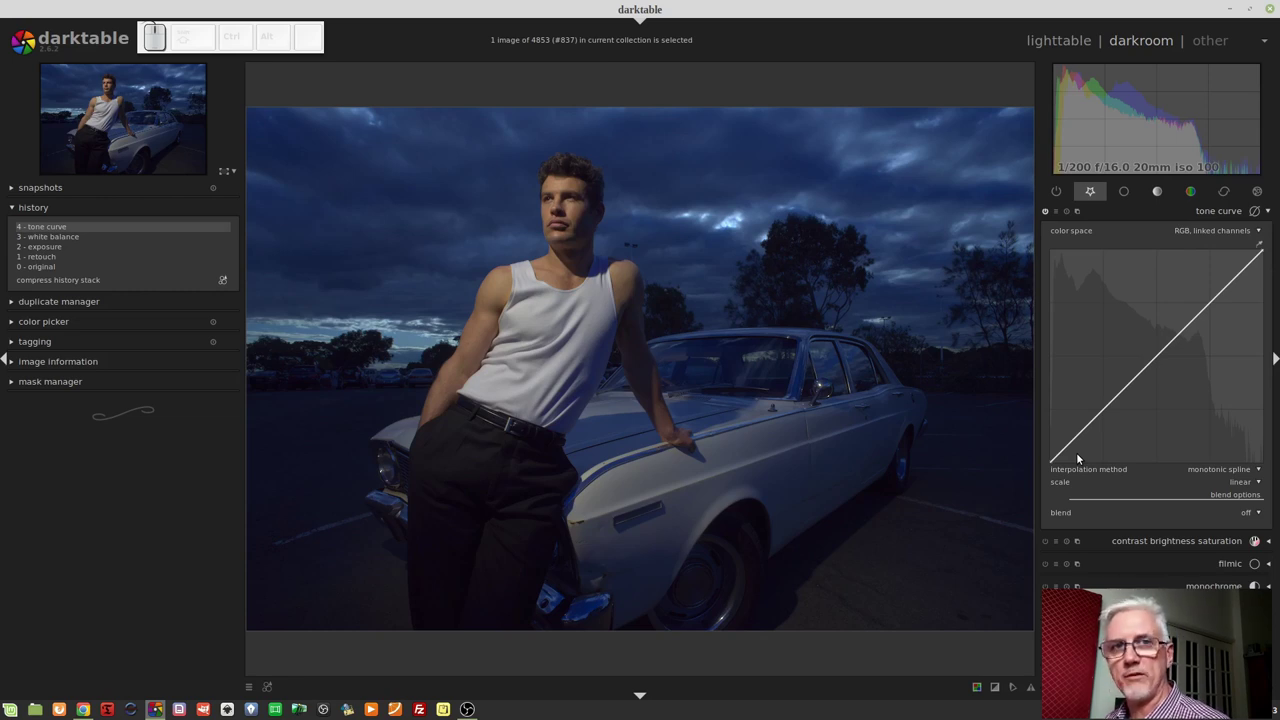
scroll(down, 3)
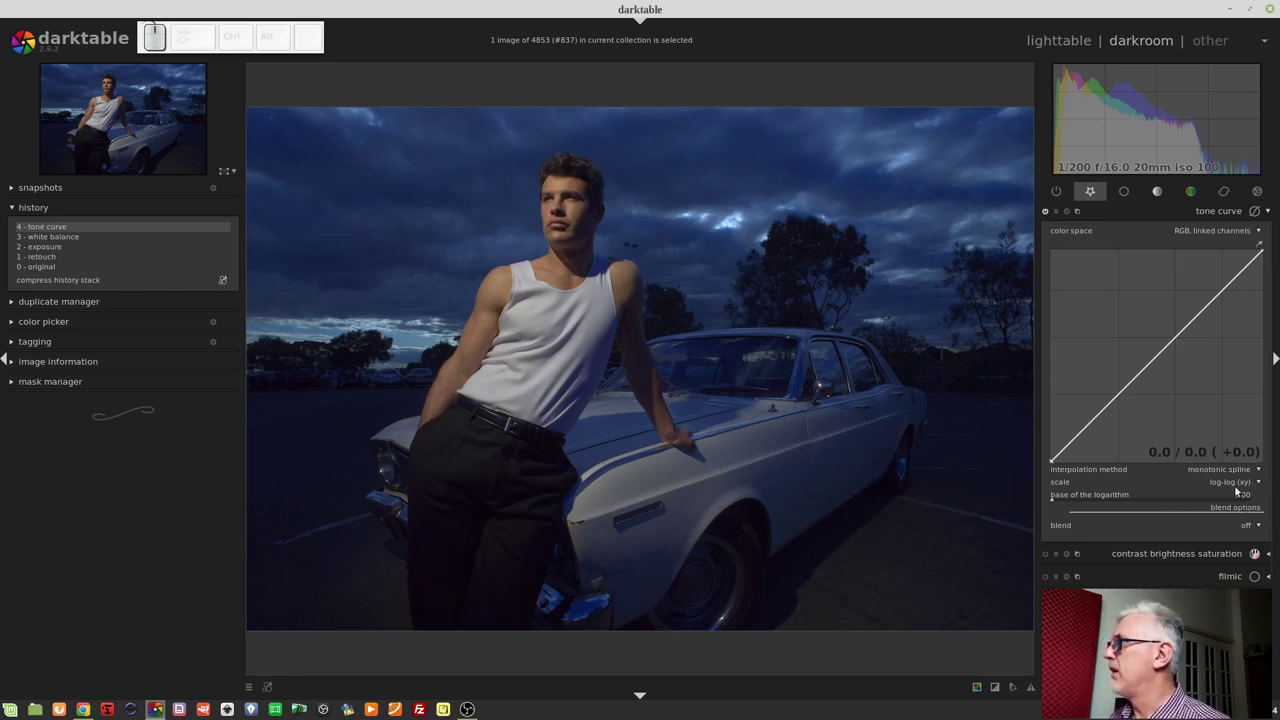
- Cycle the scale through semi-log (x) to semi-log (y) at base 2.00, bowing the displayed curve upward
scroll(down, 3)
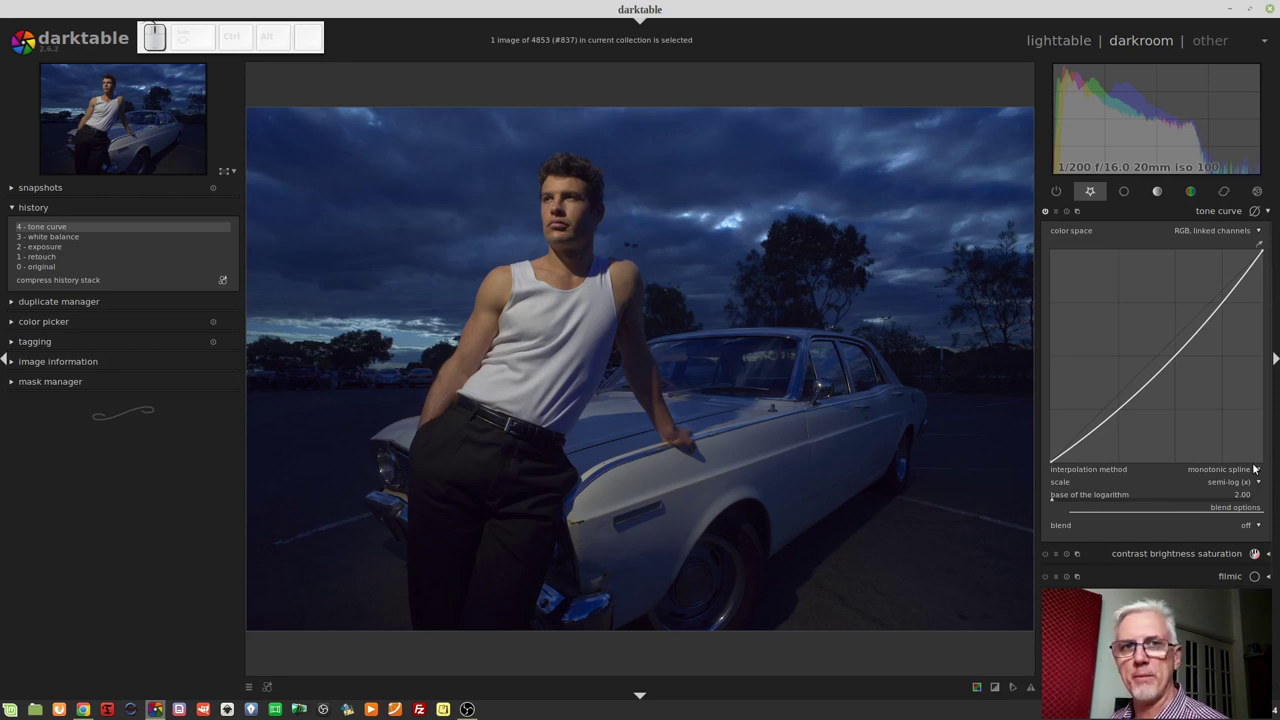
scroll(down, 3)
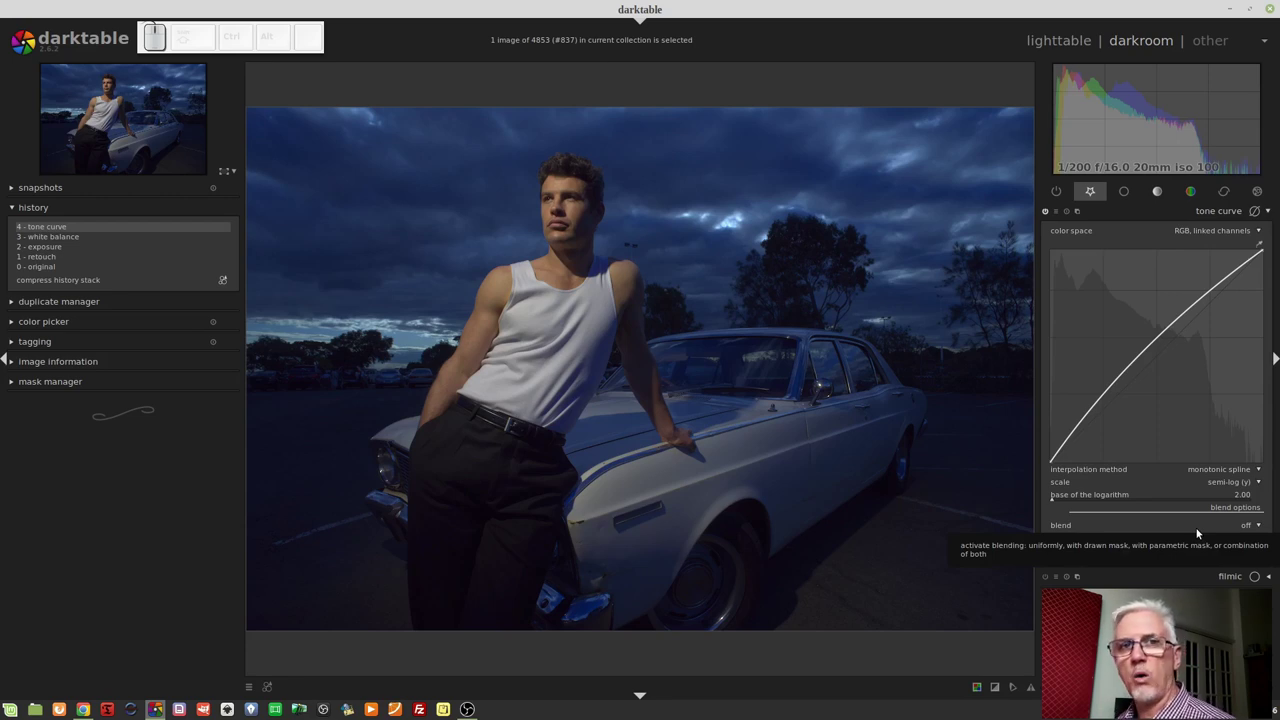
- Pull the shadow part of the curve down and raise the logarithm base to about 29.68
drag(1072, 443, 1080, 449)
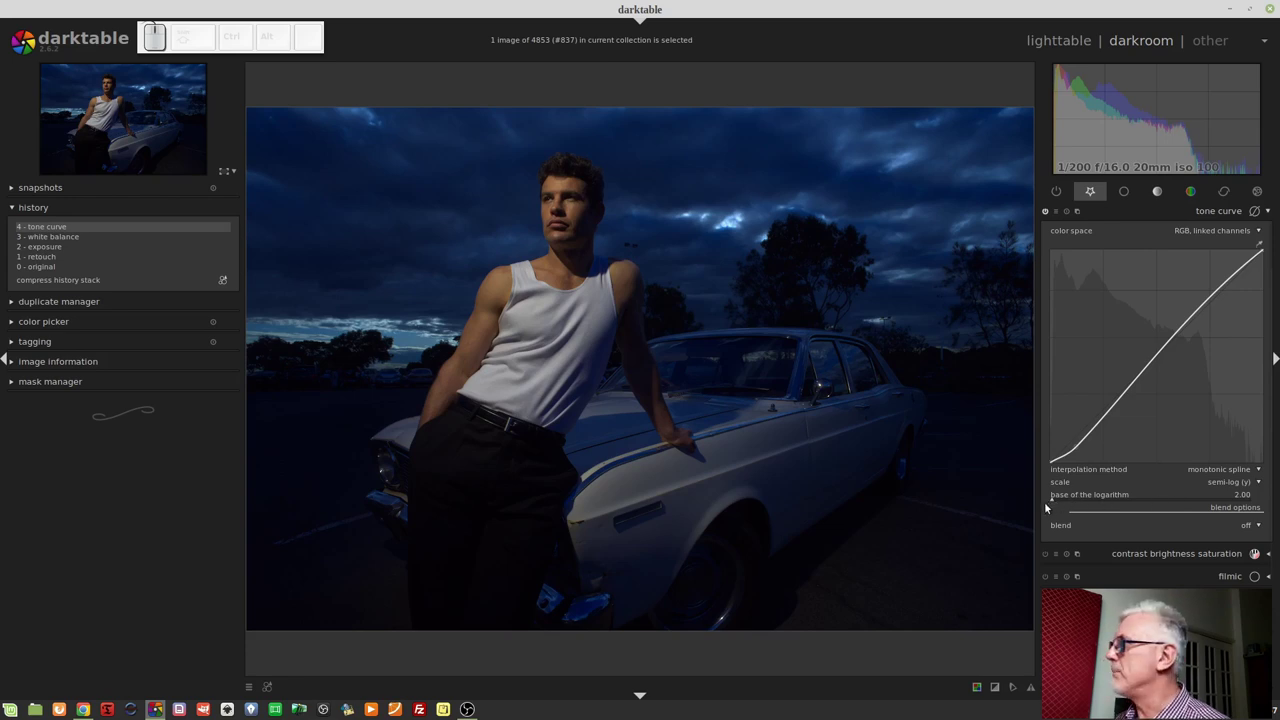
drag(1058, 502, 1216, 489)
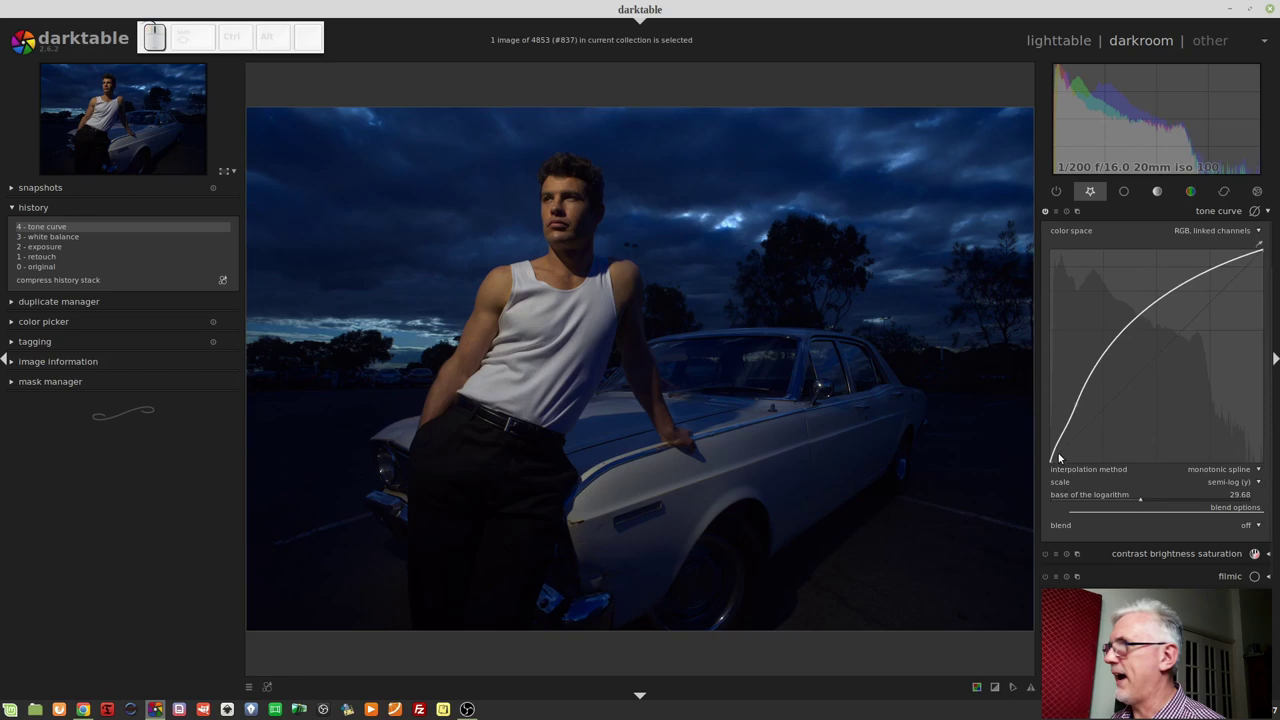
- Return to log-log (xy) scale, raise the base to 64.00 and drag the shadow node down to deepen darks
scroll(up, 3)
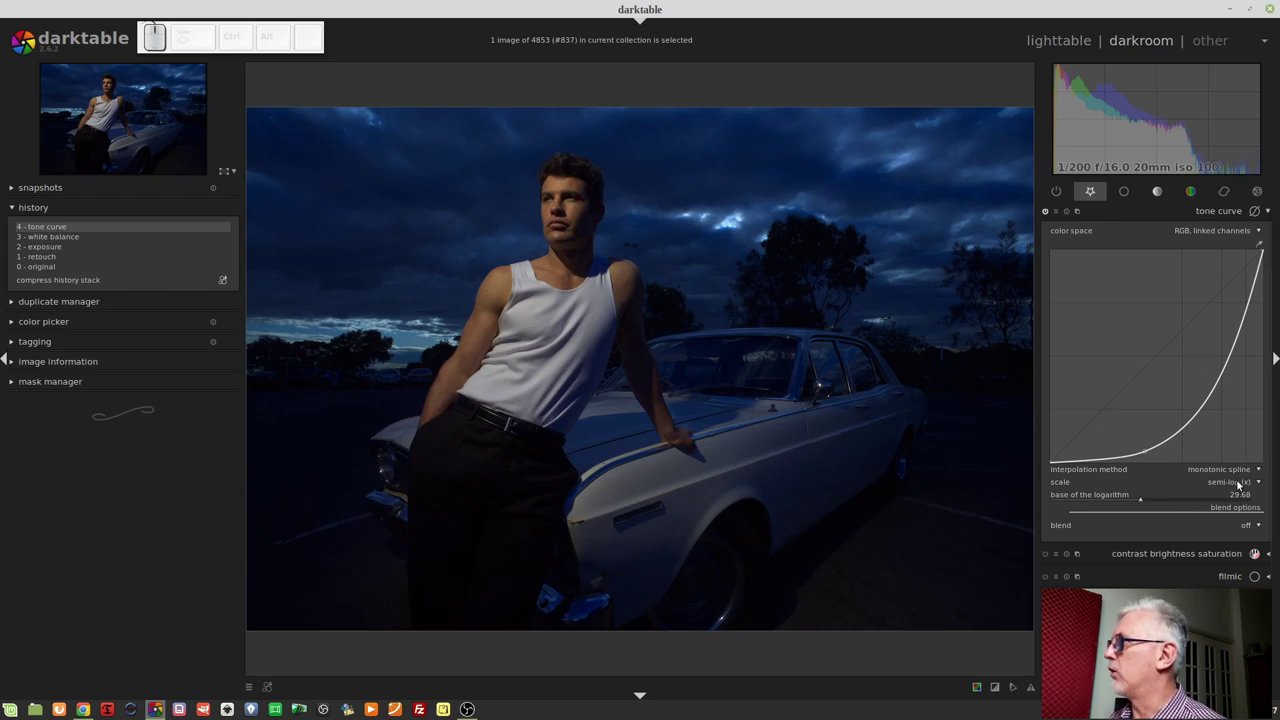
scroll(up, 3)
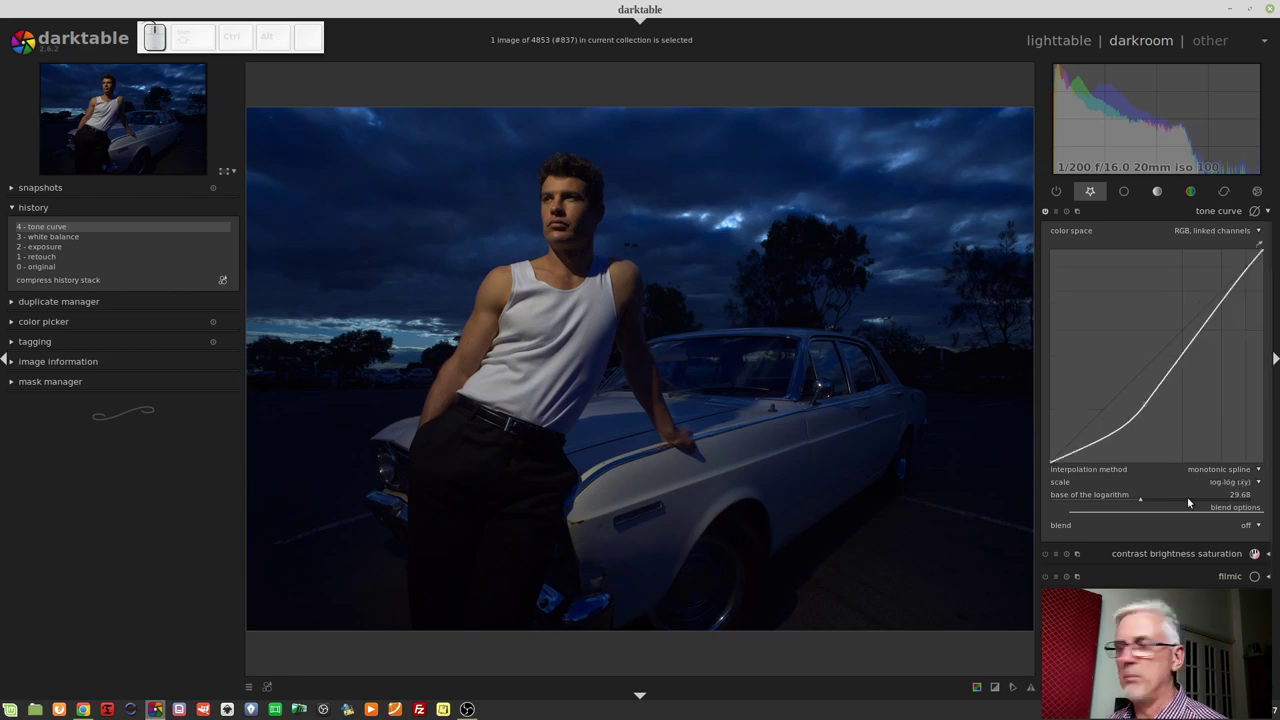
drag(1142, 500, 1175, 458)
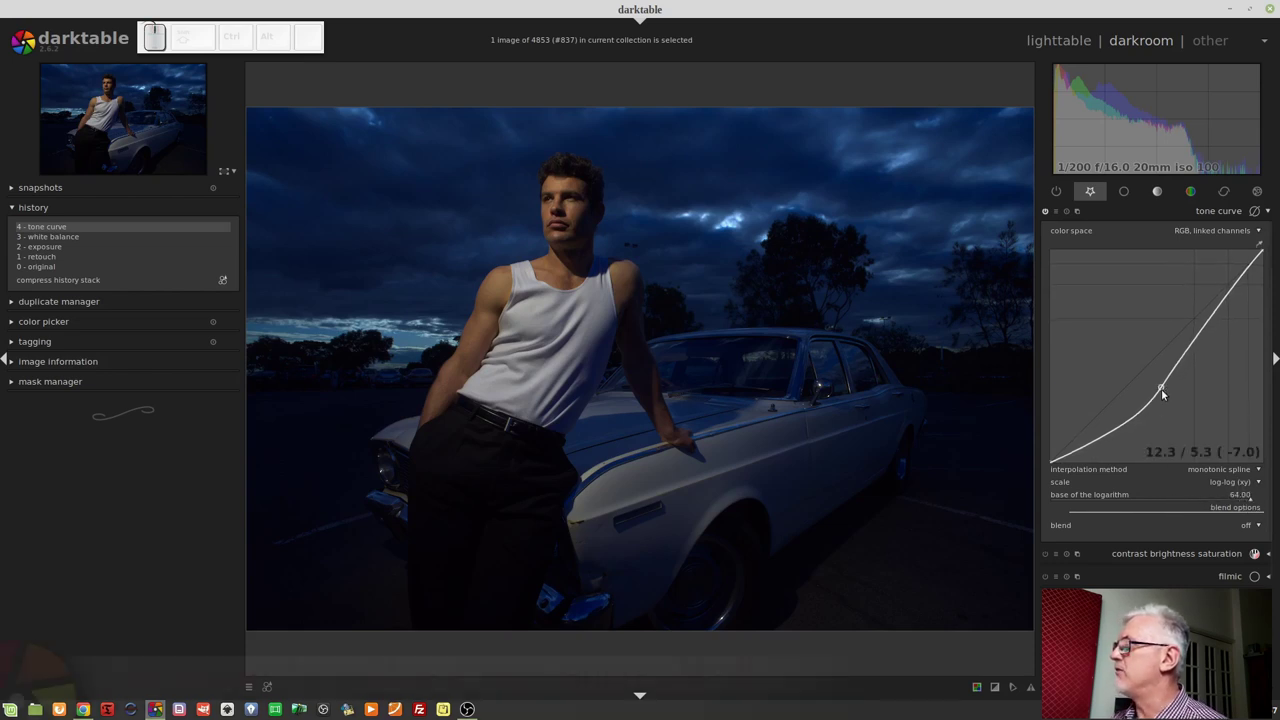
drag(1162, 392, 1099, 449)
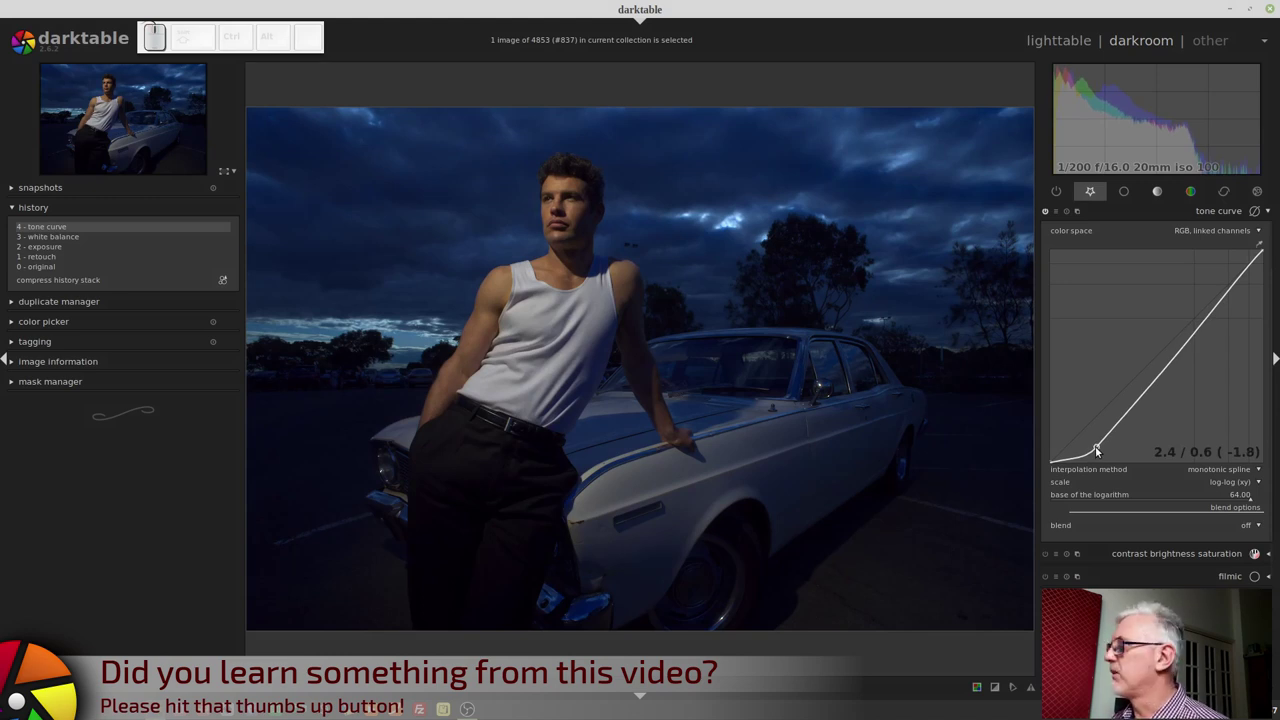